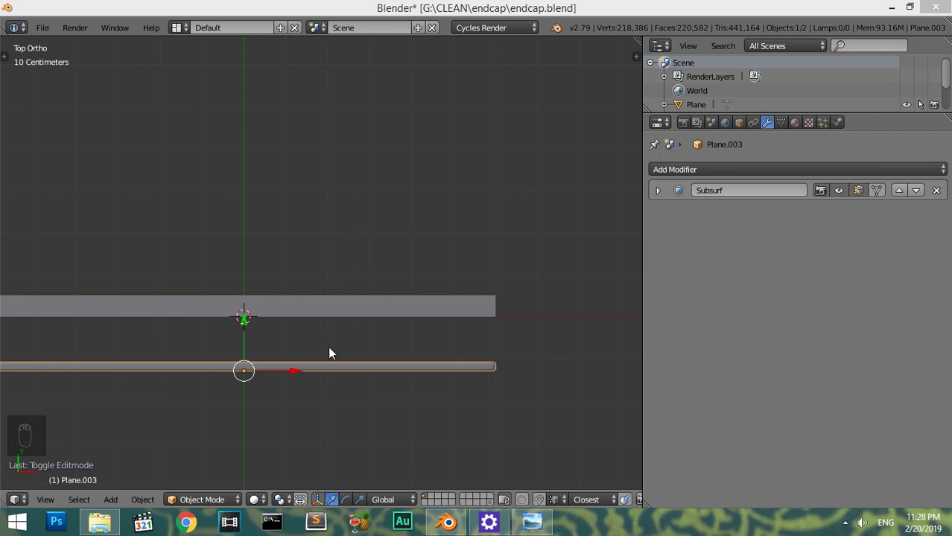
# - Maximize the 3D viewport and zoom in on the edge of the perforated panel
pyautogui.press('KP_7')
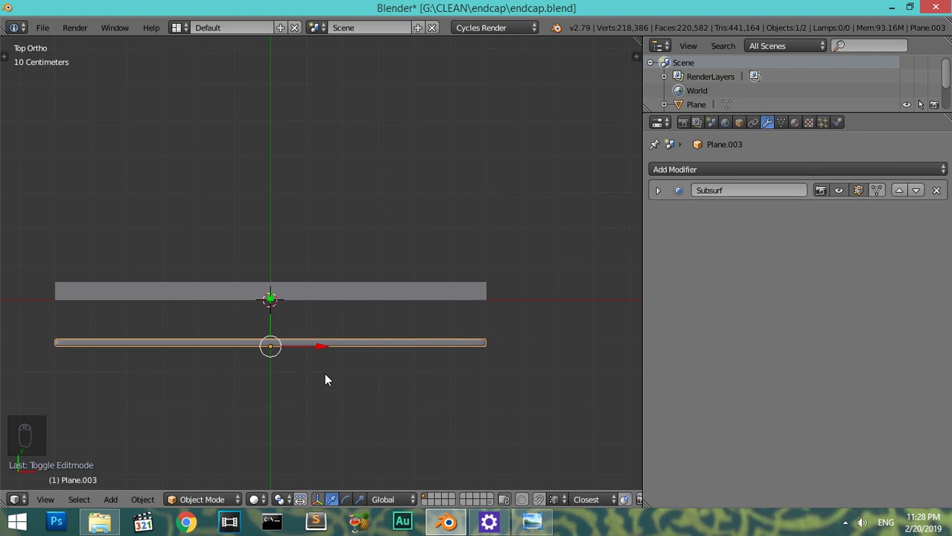
pyautogui.press('shift+space')
pyautogui.press('shift+space')
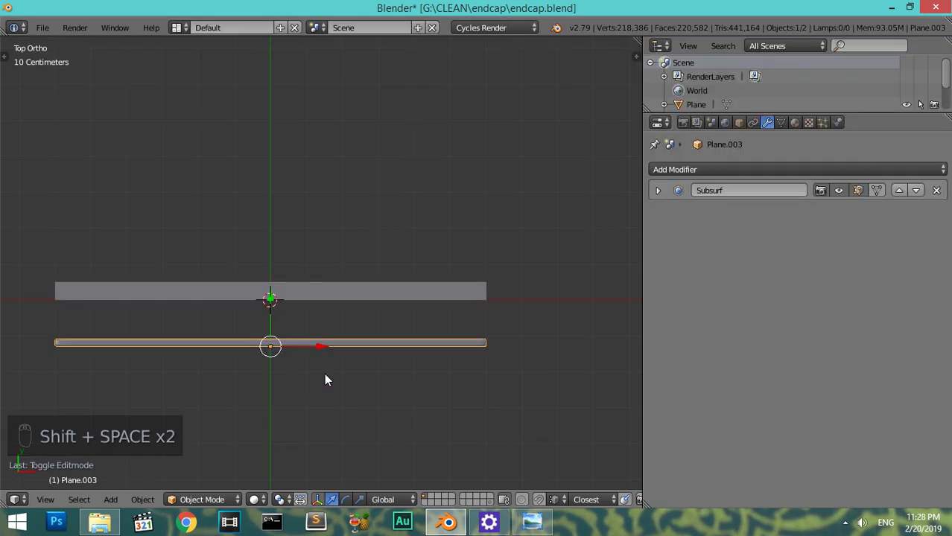
pyautogui.press('ctrl+Up')
pyautogui.press('ctrl+Up')
pyautogui.press('ctrl+Up')
pyautogui.press('shift+space')
pyautogui.press('shift+space')
pyautogui.press('shift+space')
pyautogui.press('ctrl+Up')
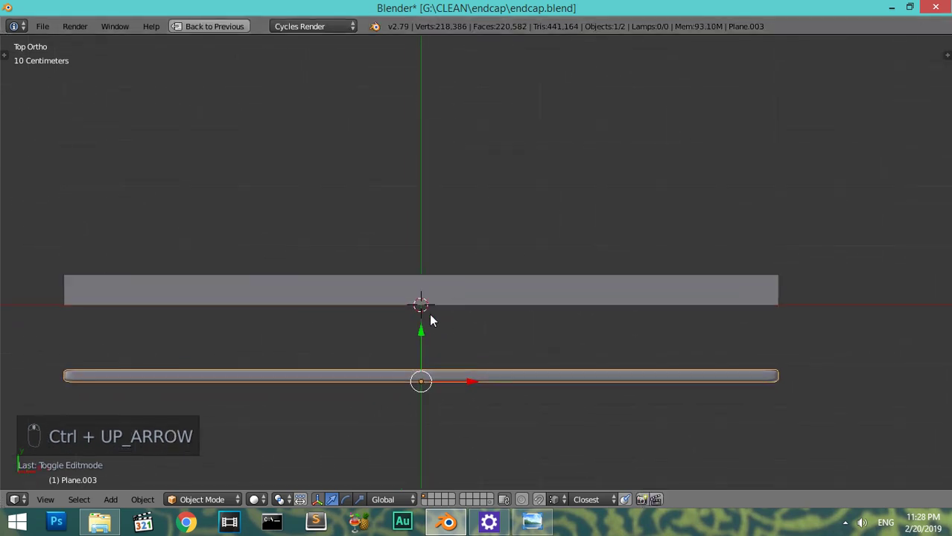
# - Orbit around the panel to inspect it, then switch to front view
pyautogui.moveTo(426, 329); pyautogui.dragTo(492, 338)
pyautogui.press('g')
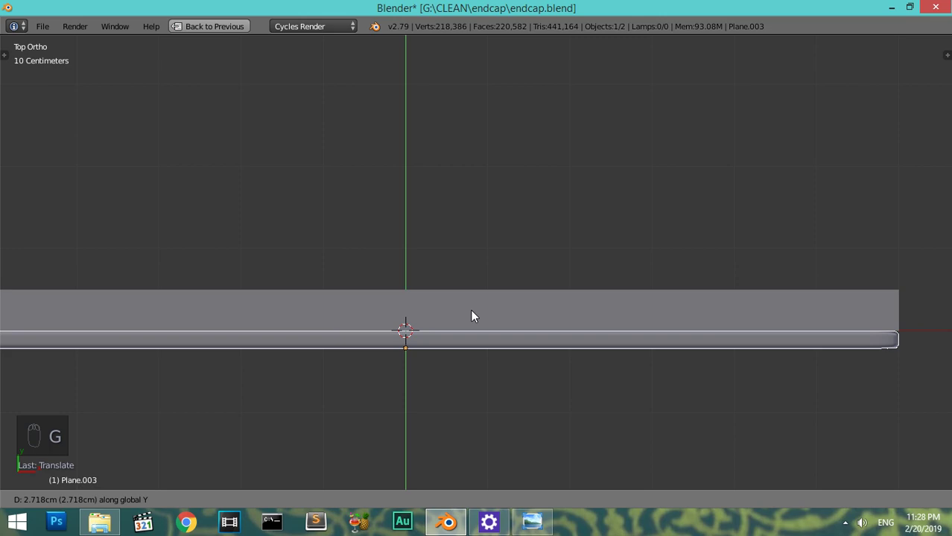
pyautogui.press('z')
pyautogui.press('z')
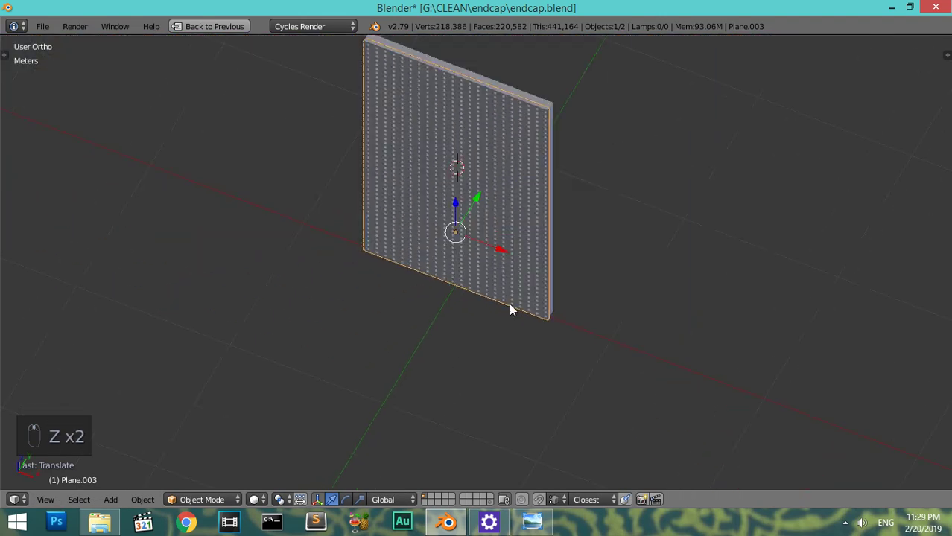
pyautogui.press('KP_1')
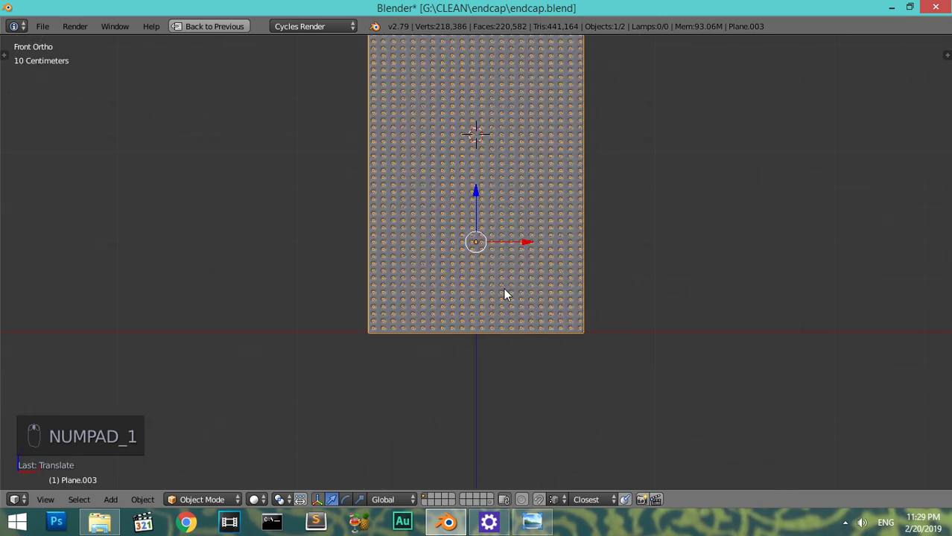
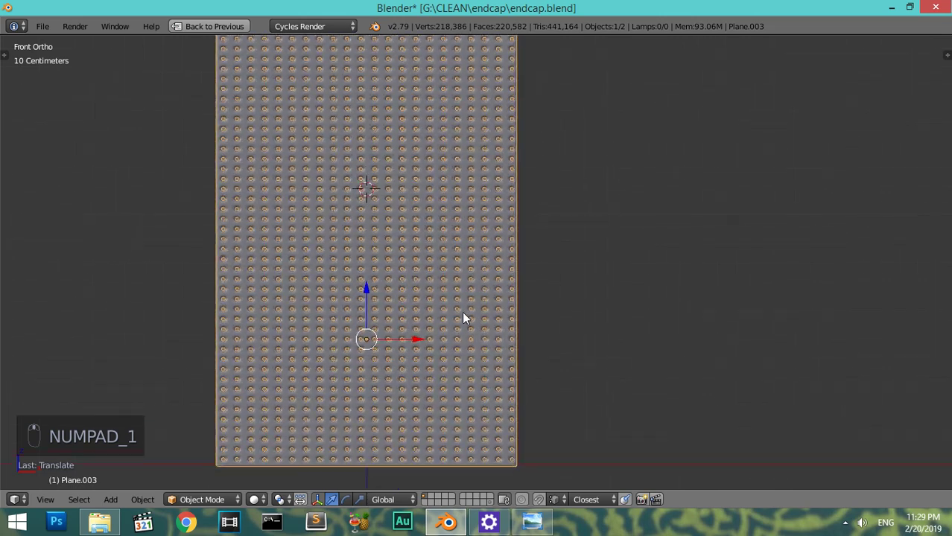
# - Add a plane mesh, stand it upright, shrink it and move it to the panel's corner
pyautogui.press('shift+a')
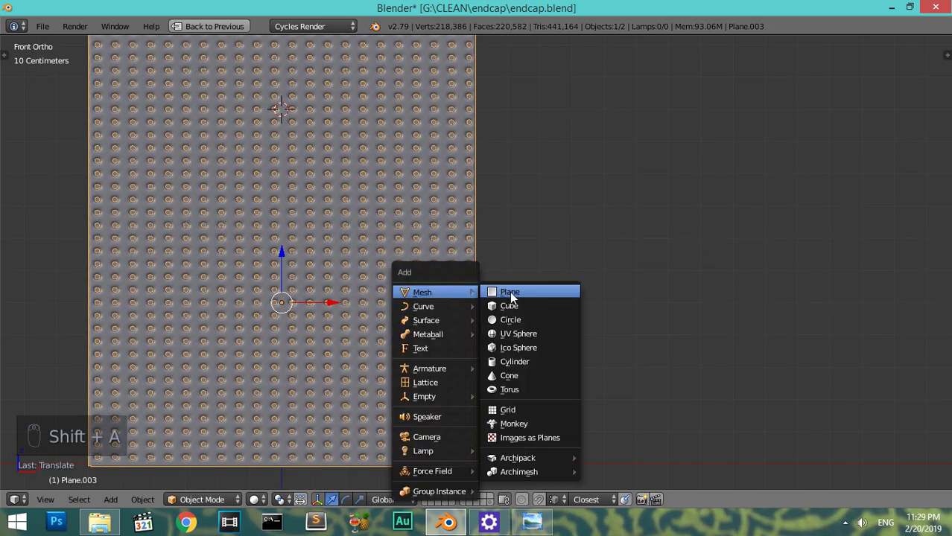
pyautogui.moveTo(473, 368); pyautogui.dragTo(481, 368)
pyautogui.press('s')
pyautogui.press('z')
pyautogui.press('s')
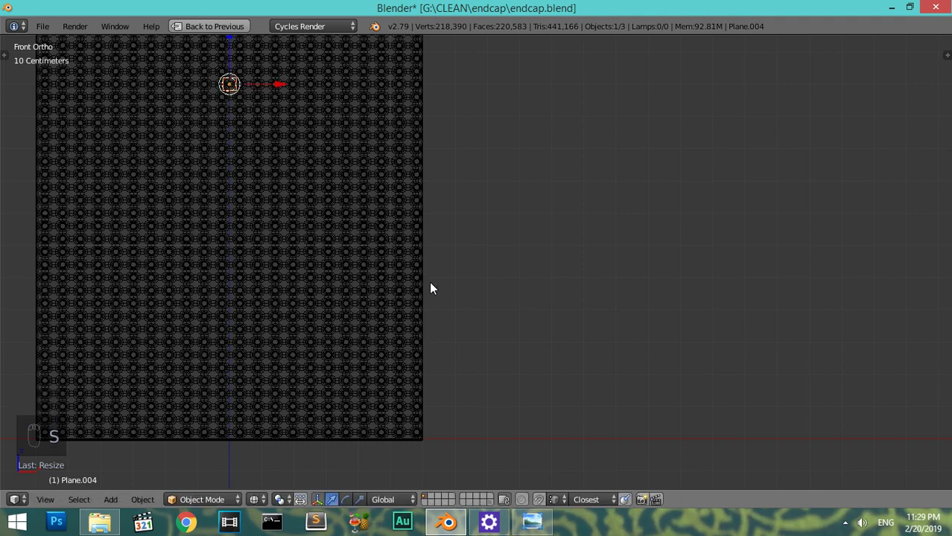
pyautogui.press('g')
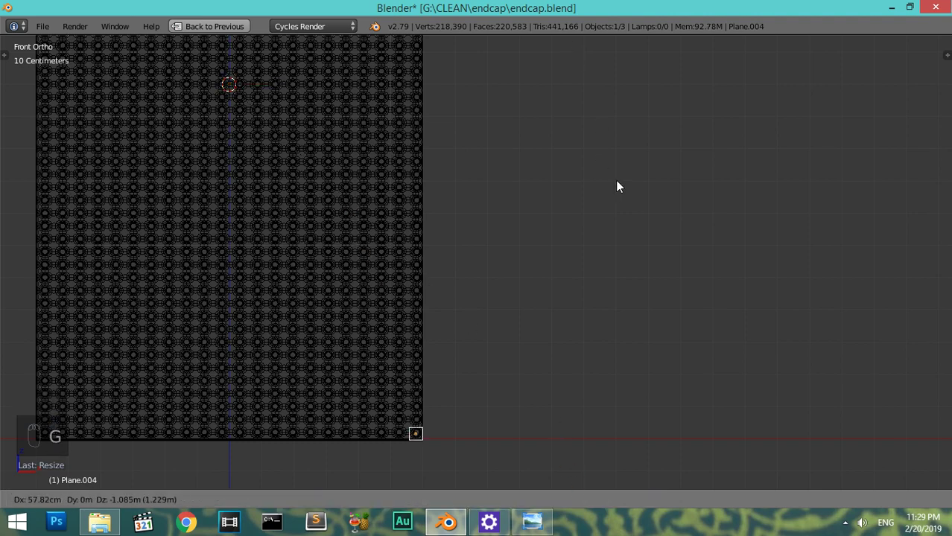
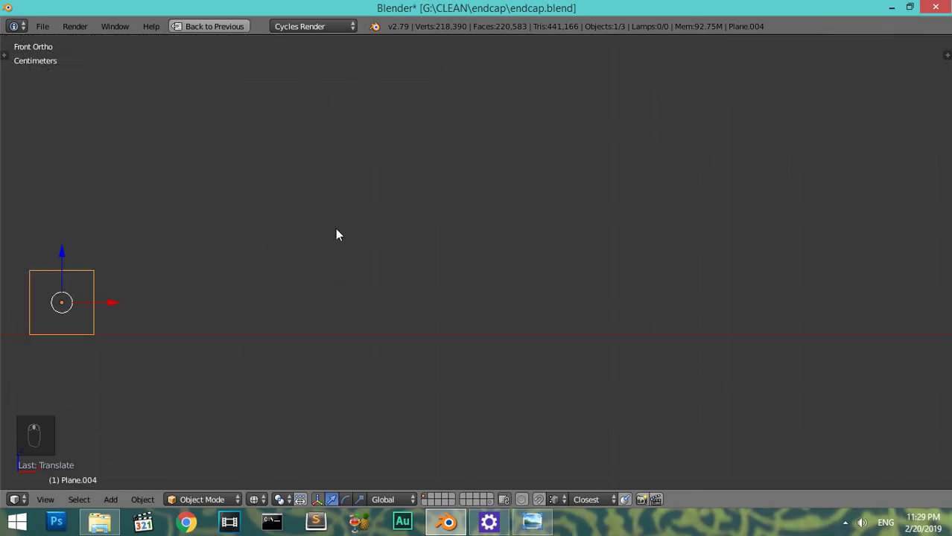
# - Cut two loops through the square, extrude it into a deep box and push its front frame faces out
pyautogui.press('Tab')
pyautogui.press('ctrl+r')
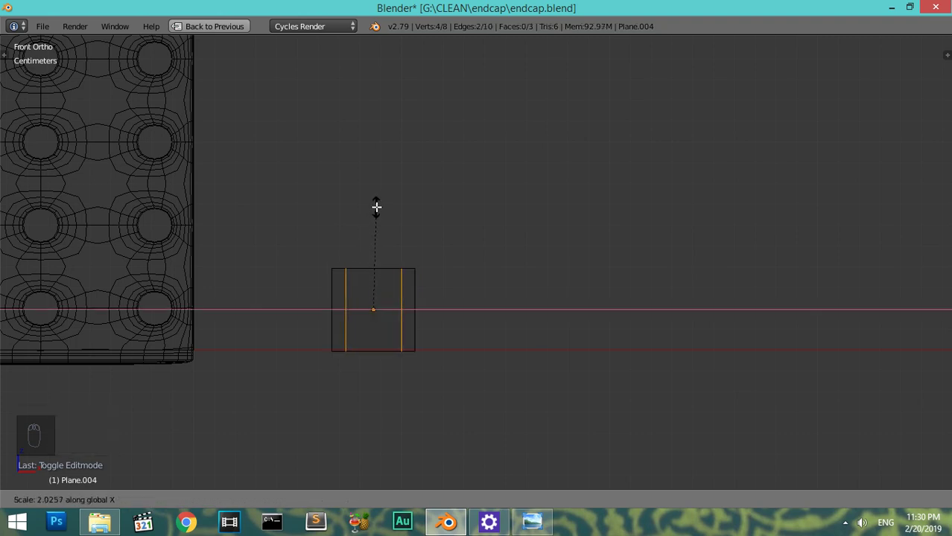
pyautogui.press('ctrl+r')
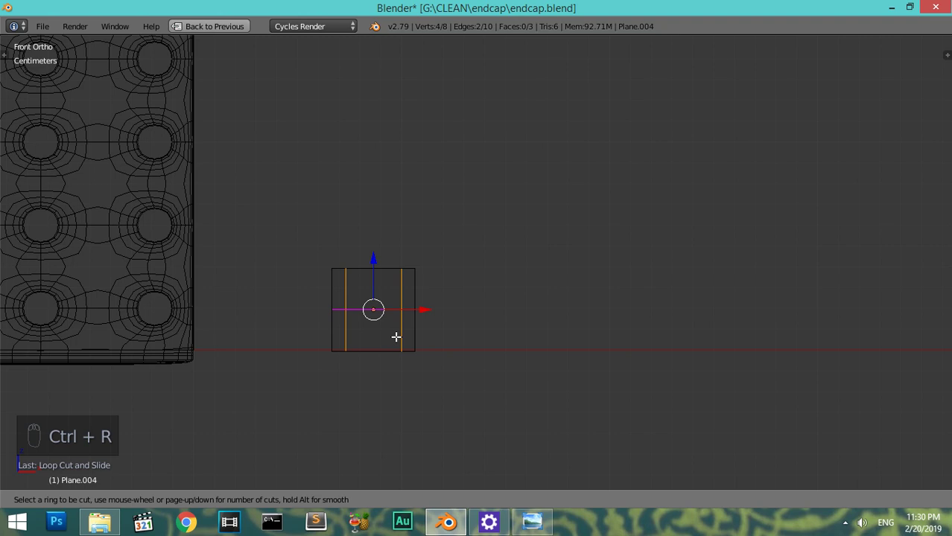
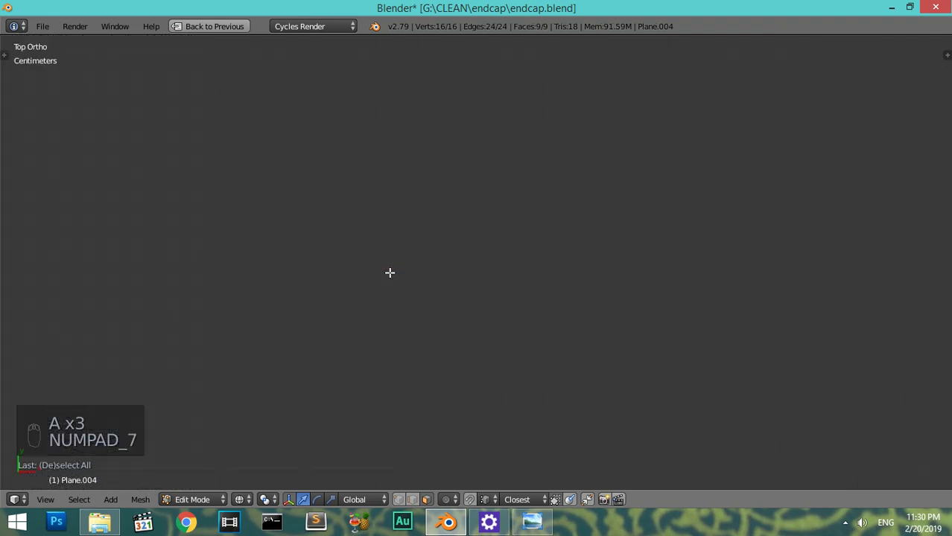
pyautogui.press('KP_Decimal')
pyautogui.press('e')
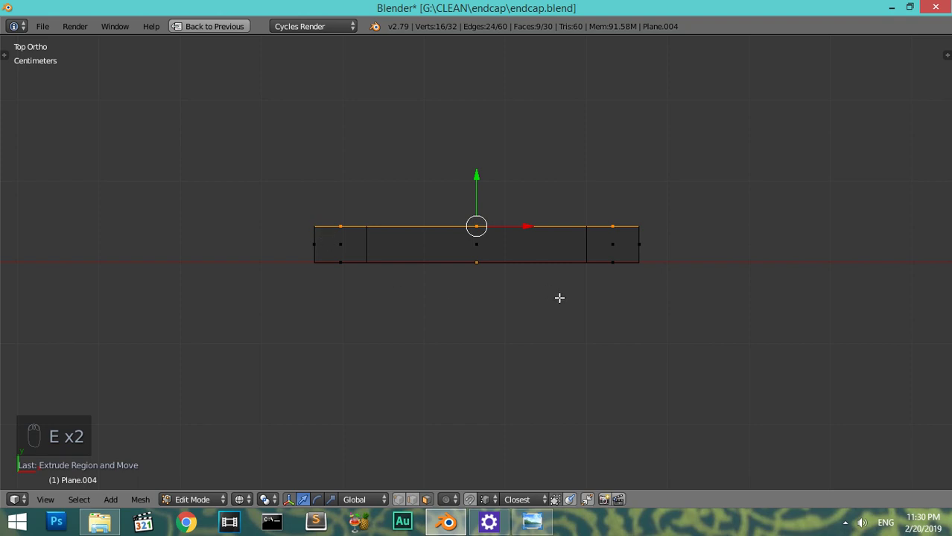
pyautogui.press('z')
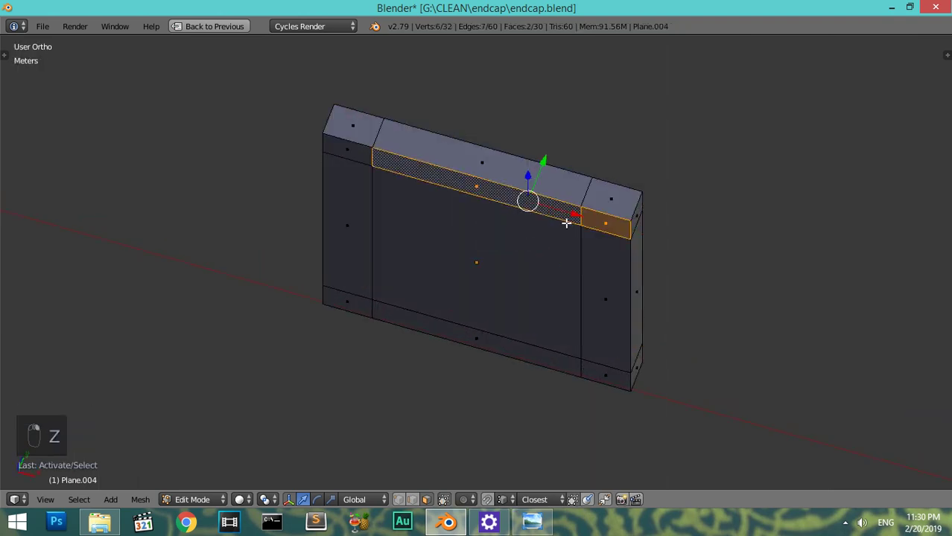
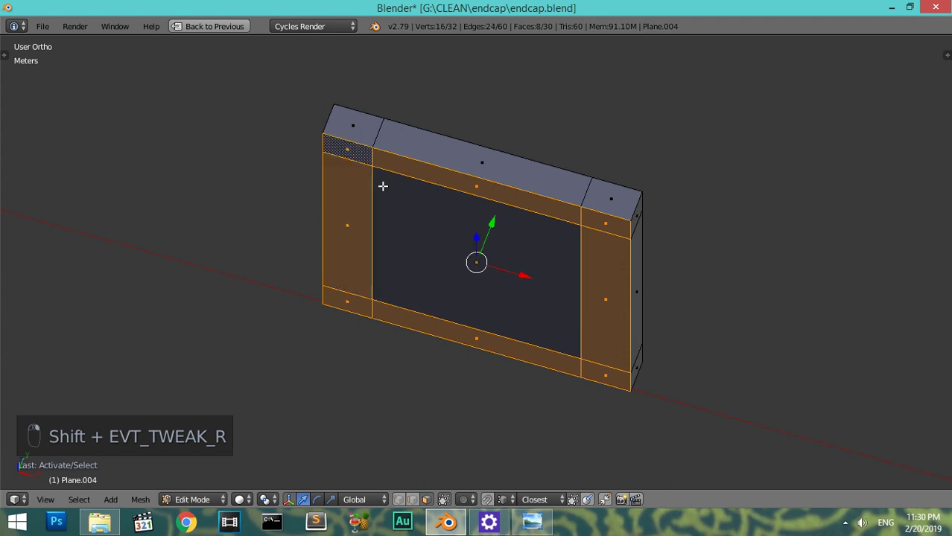
pyautogui.press('e')
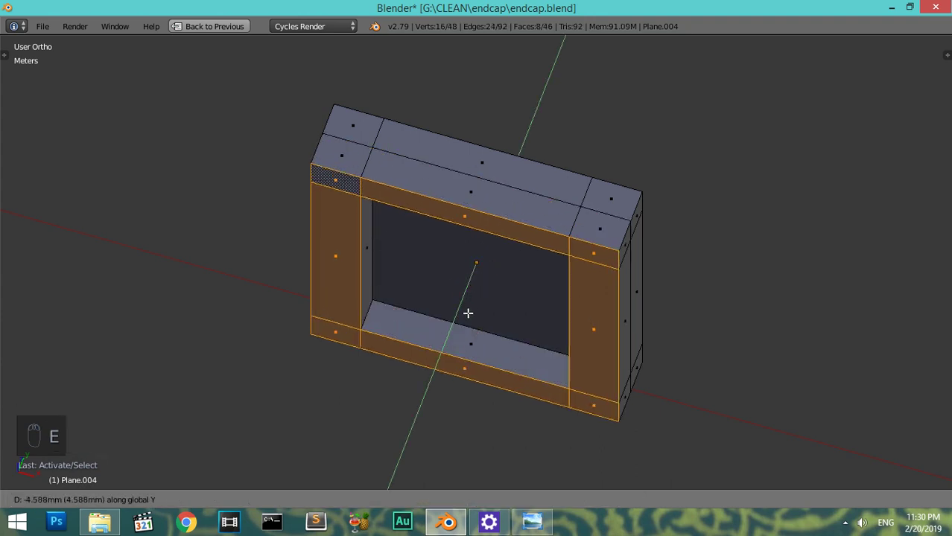
# - Recalculate the post's normals, leave Edit Mode and view it from the front
pyautogui.press('Tab')
pyautogui.press('Tab')
pyautogui.press('a')
pyautogui.press('a')
pyautogui.press('ctrl+n')
pyautogui.press('Tab')
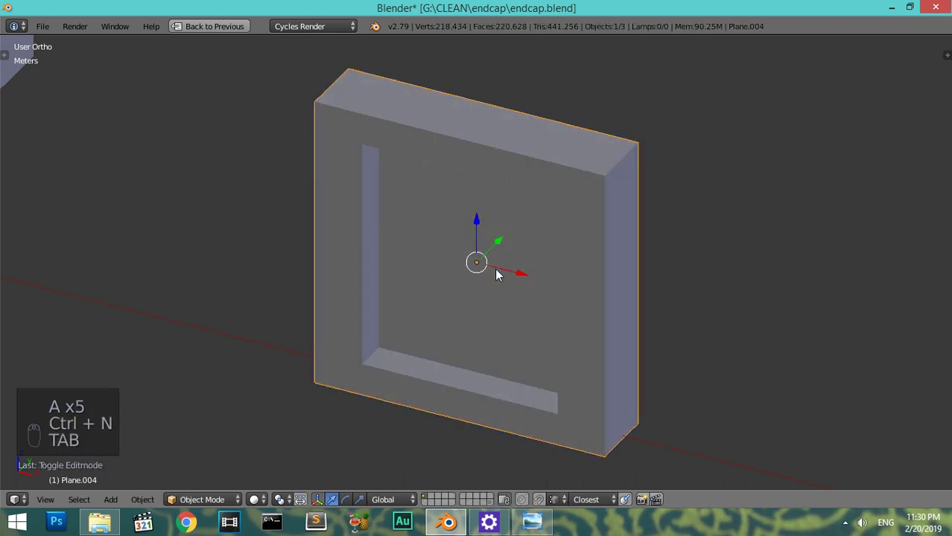
pyautogui.press('KP_1')
pyautogui.press('KP_Subtract')
pyautogui.press('KP_Subtract')
pyautogui.press('KP_Subtract')
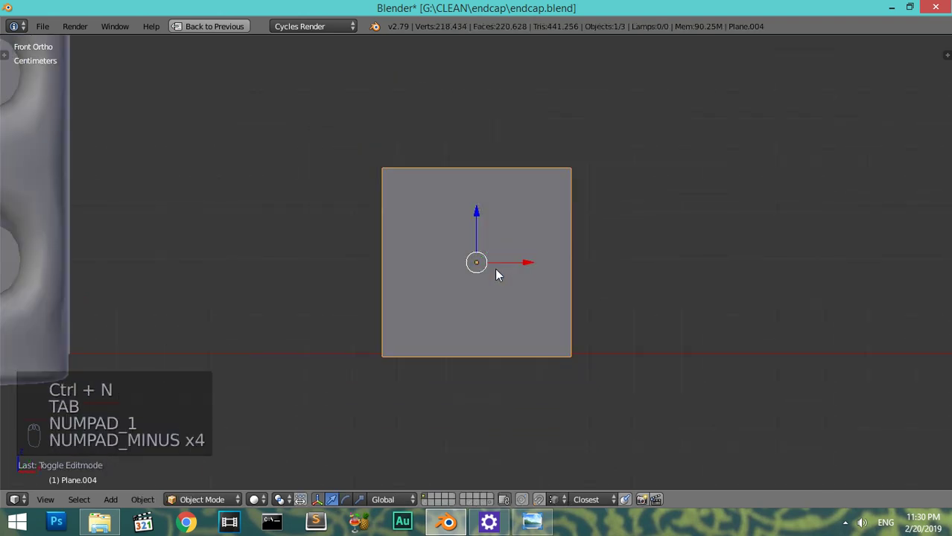
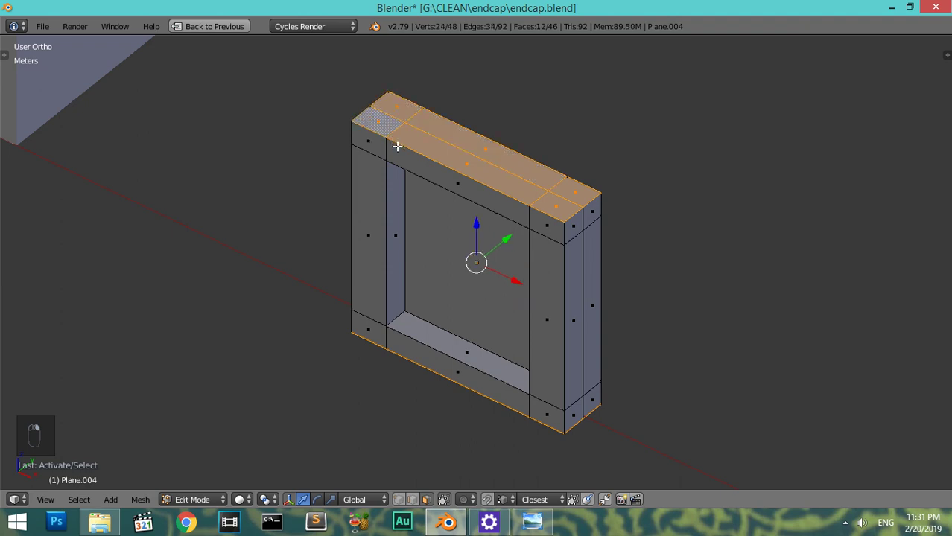
# - Delete the frame's top faces so it is open at the top, then view it from the front
pyautogui.press('x')
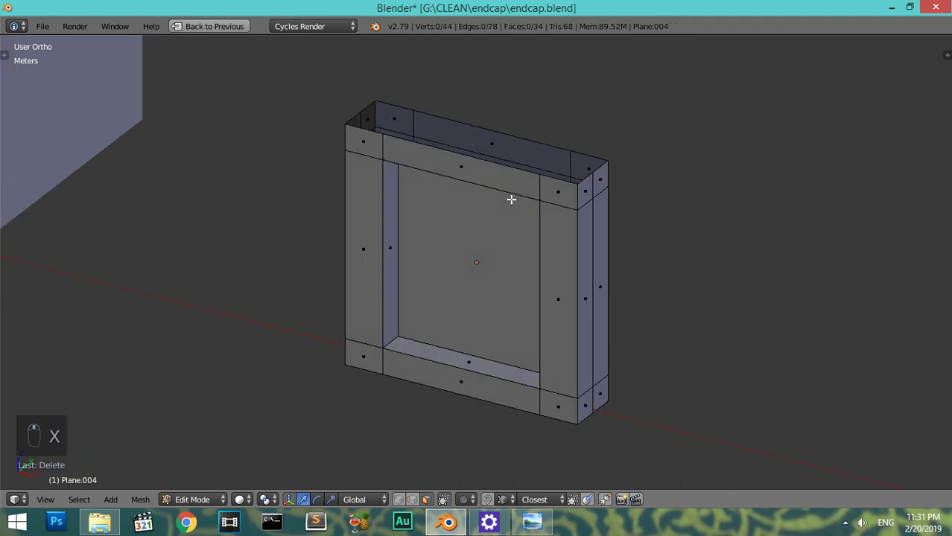
pyautogui.press('KP_1')
pyautogui.press('KP_Subtract')
pyautogui.press('KP_Subtract')
pyautogui.press('ctrl+Up')
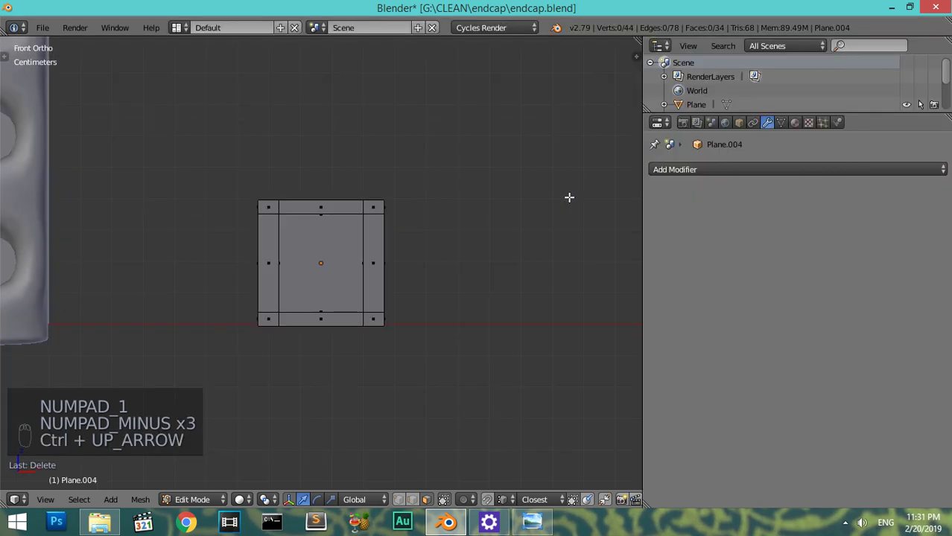
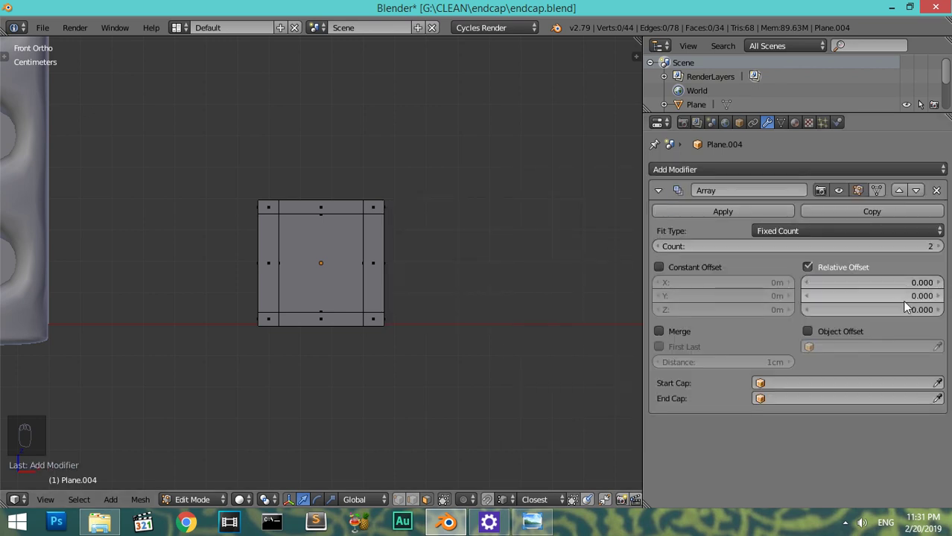
# - Set the Array modifier's relative offset to stack copies upward along Z
pyautogui.click(909, 314)
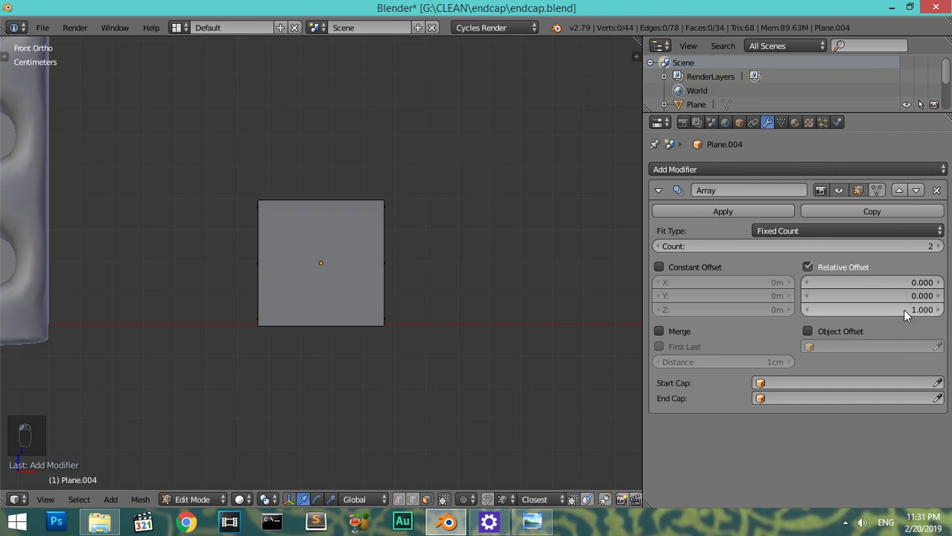
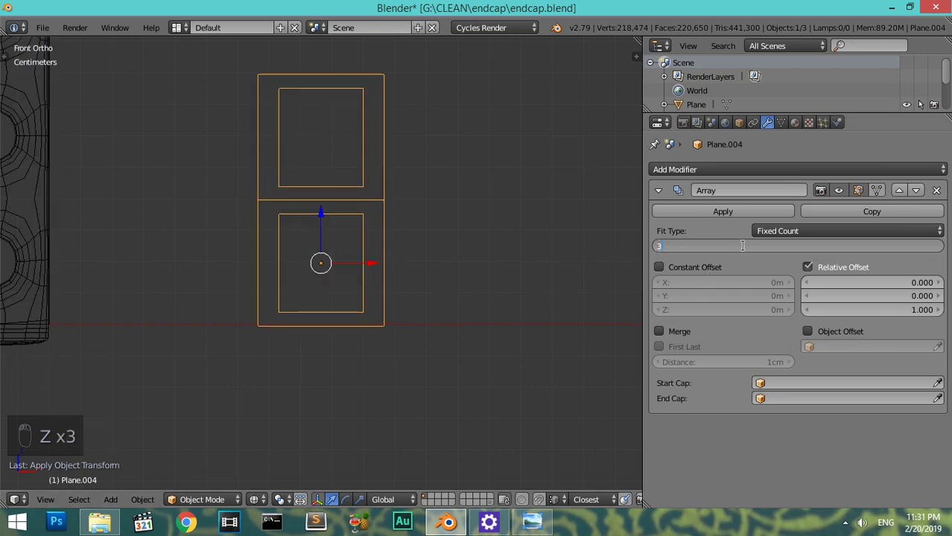
# - Set the Array count to 50 copies and zoom out to see the whole post beside the panel
pyautogui.press('KP_Subtract')
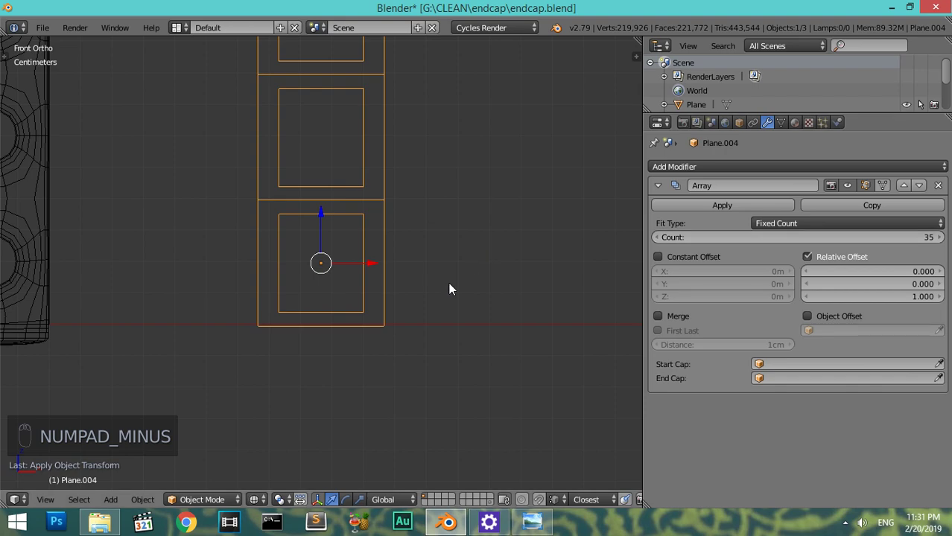
pyautogui.press('KP_Subtract')
pyautogui.press('KP_Subtract')
pyautogui.press('KP_Subtract')
pyautogui.press('KP_Subtract')
pyautogui.press('KP_Subtract')
pyautogui.press('KP_Subtract')
pyautogui.press('KP_Subtract')
pyautogui.press('KP_Subtract')
pyautogui.press('KP_Subtract')
pyautogui.moveTo(449, 277); pyautogui.dragTo(458, 365)
pyautogui.moveTo(948, 244); pyautogui.dragTo(360, 371)
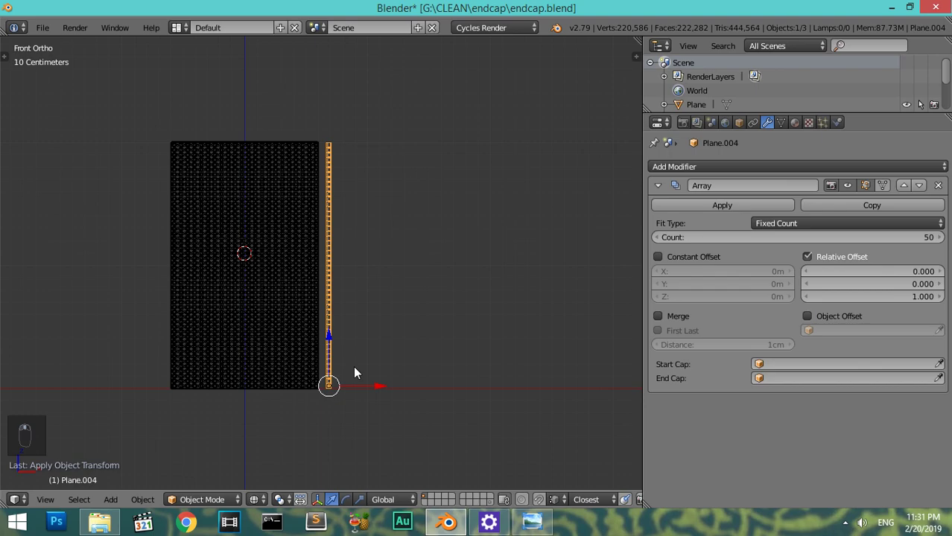
# - Inspect the post's lower frames, then view it from above and enter Edit Mode
pyautogui.middleClick(450, 368)
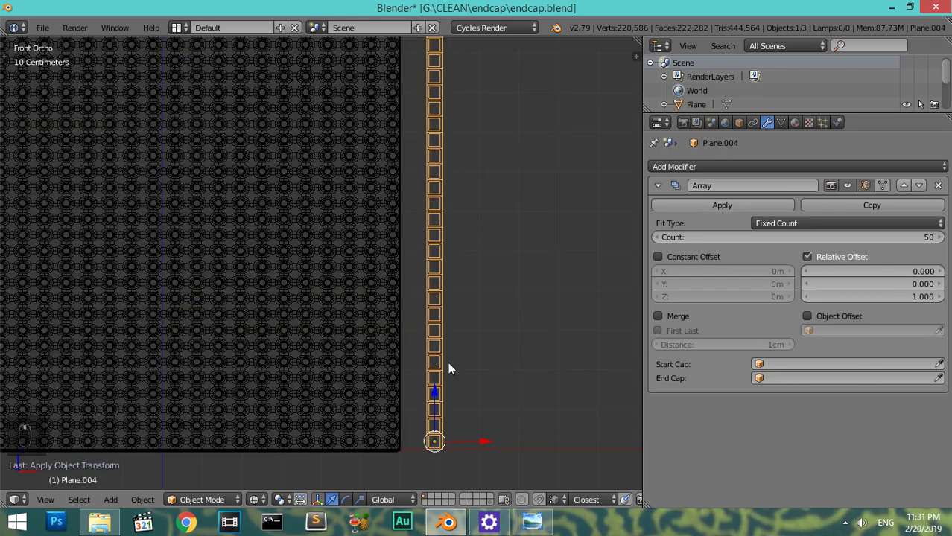
pyautogui.moveTo(477, 373); pyautogui.dragTo(426, 287)
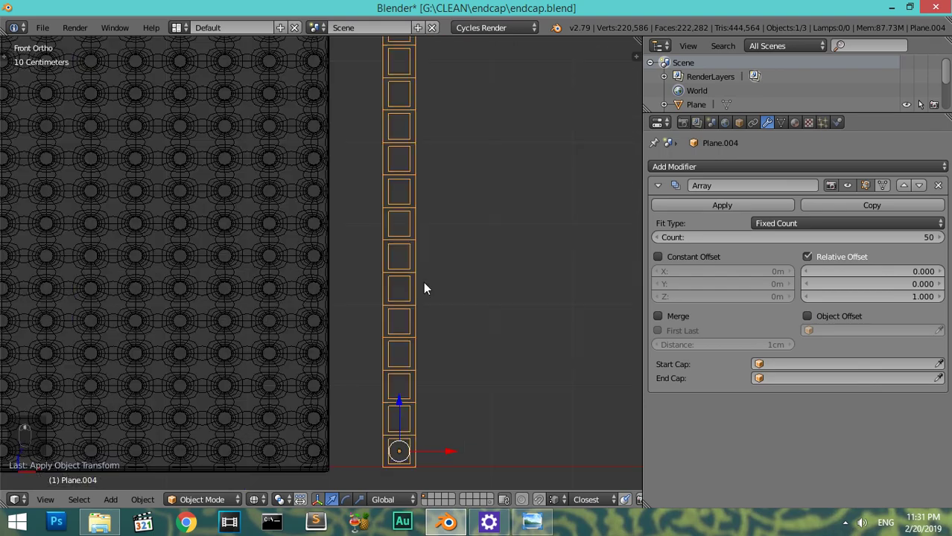
pyautogui.middleClick(453, 382)
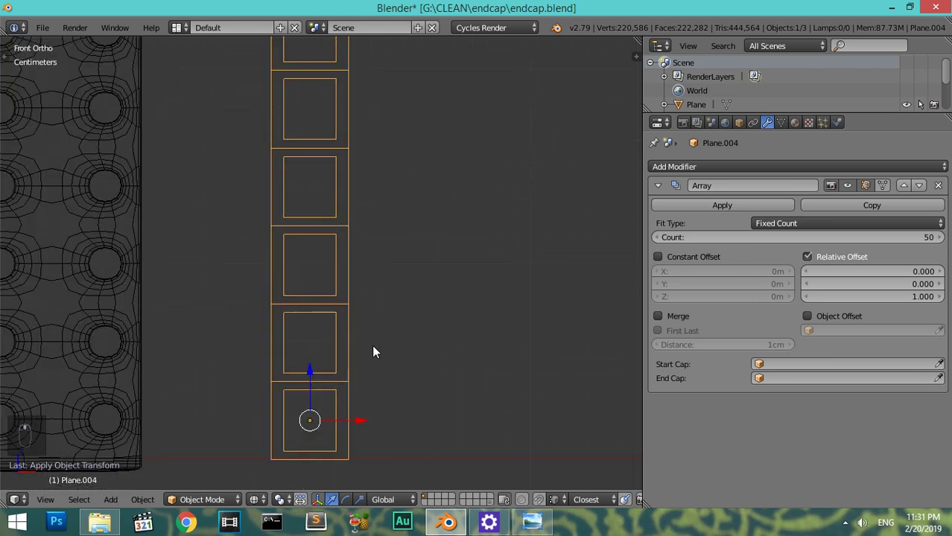
pyautogui.moveTo(380, 401); pyautogui.dragTo(294, 396)
pyautogui.moveTo(293, 396); pyautogui.dragTo(262, 396)
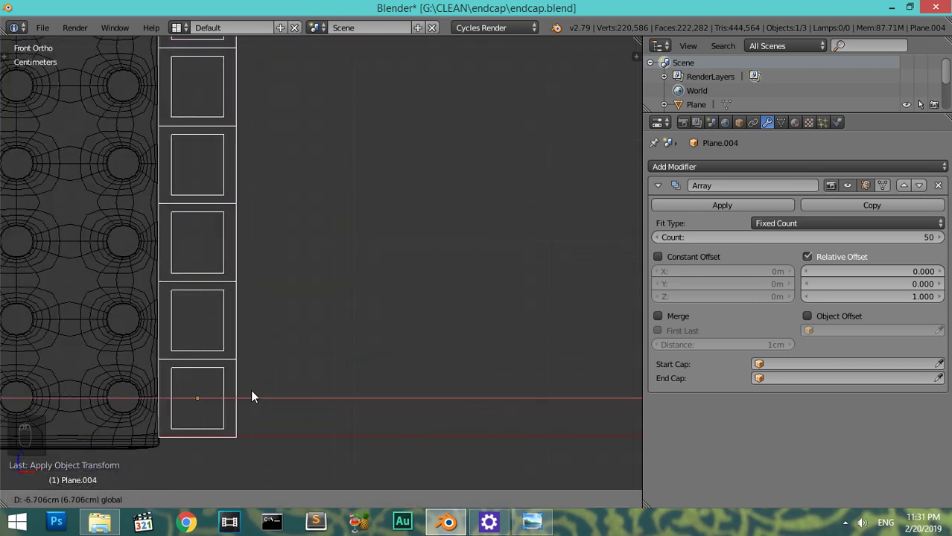
pyautogui.press('z')
pyautogui.moveTo(337, 278); pyautogui.dragTo(327, 291)
pyautogui.middleClick(310, 305)
pyautogui.moveTo(284, 320); pyautogui.dragTo(272, 323)
pyautogui.middleClick(306, 328)
pyautogui.middleClick(308, 312)
pyautogui.moveTo(309, 317); pyautogui.dragTo(310, 317)
pyautogui.press('KP_7')
pyautogui.press('Tab')
# - Select one long side of the frame and pull it out to give the post depth, then inspect it in 3D
pyautogui.press('z')
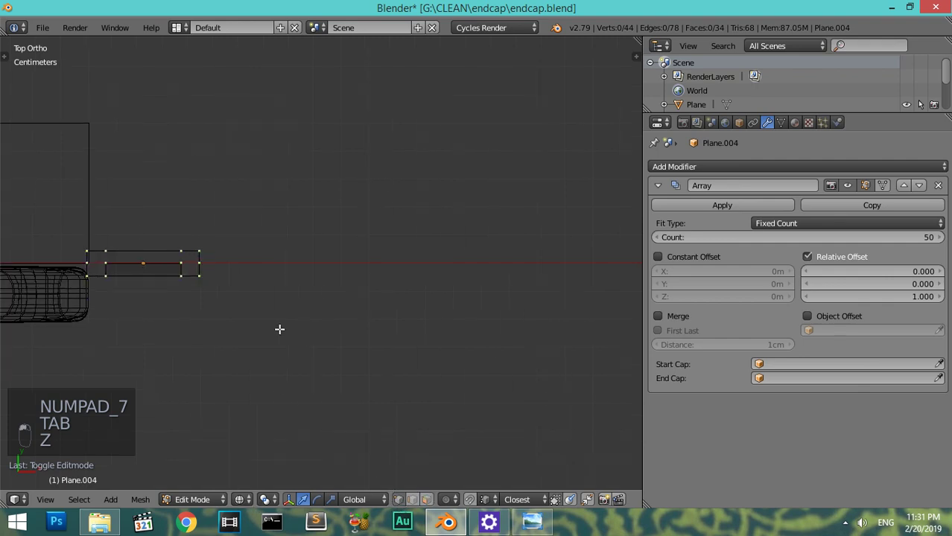
pyautogui.press('a')
pyautogui.press('a')
pyautogui.press('b')
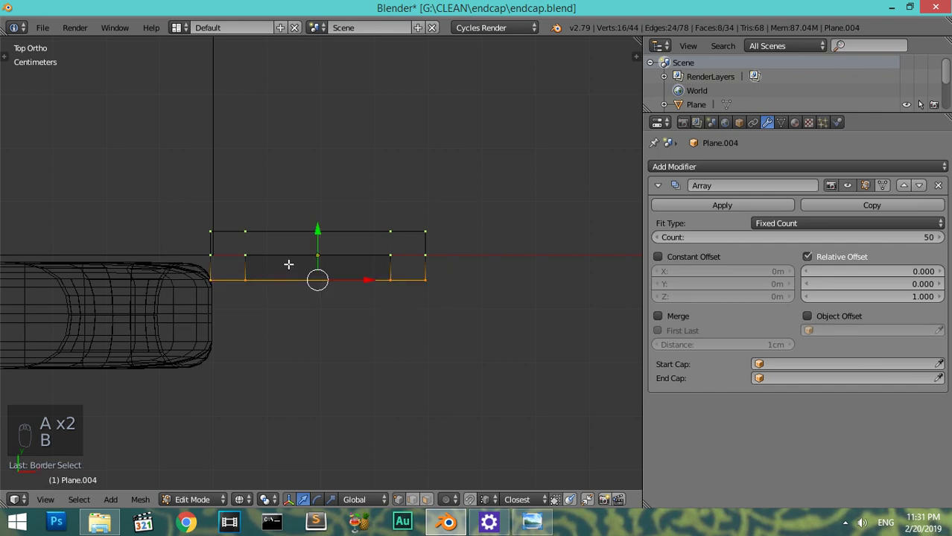
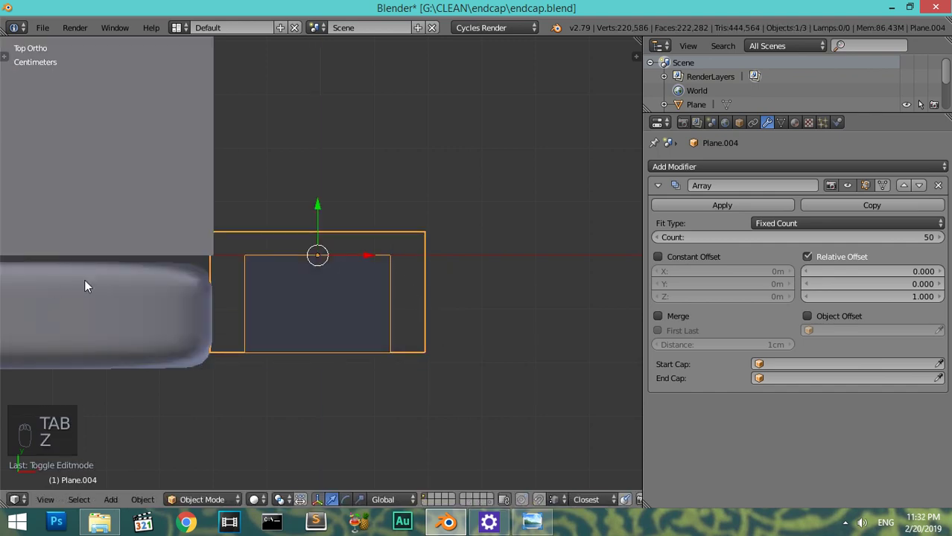
pyautogui.moveTo(134, 285); pyautogui.dragTo(172, 285)
pyautogui.press('g')
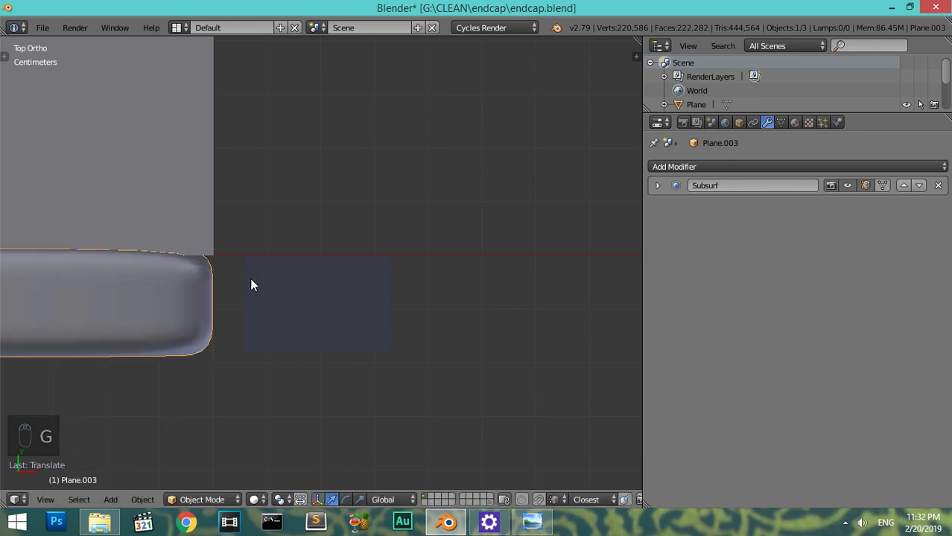
pyautogui.moveTo(292, 291); pyautogui.dragTo(437, 337)
pyautogui.press('Tab')
pyautogui.press('Tab')
# - Add level-2 subdivision to the post and cut supporting edge loops to keep its corners crisp
pyautogui.press('z')
pyautogui.press('z')
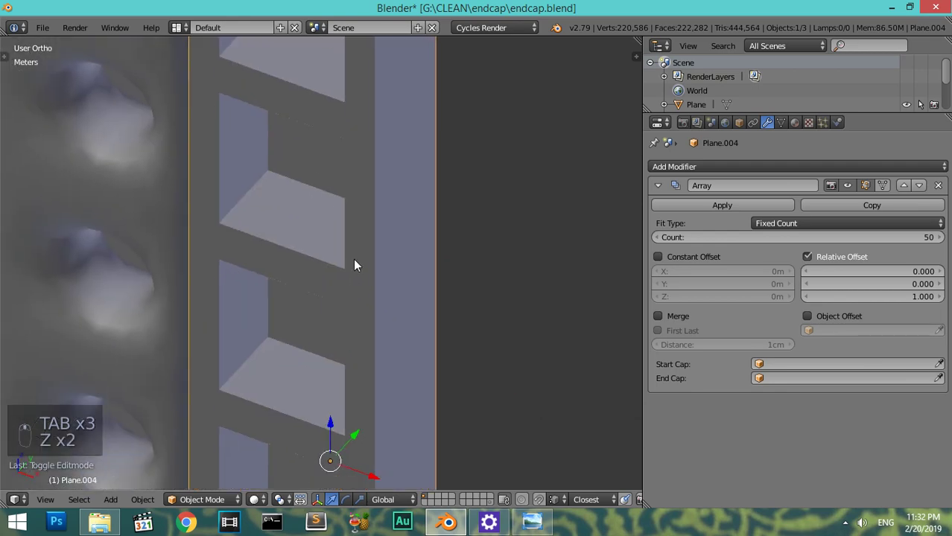
pyautogui.press('ctrl+2')
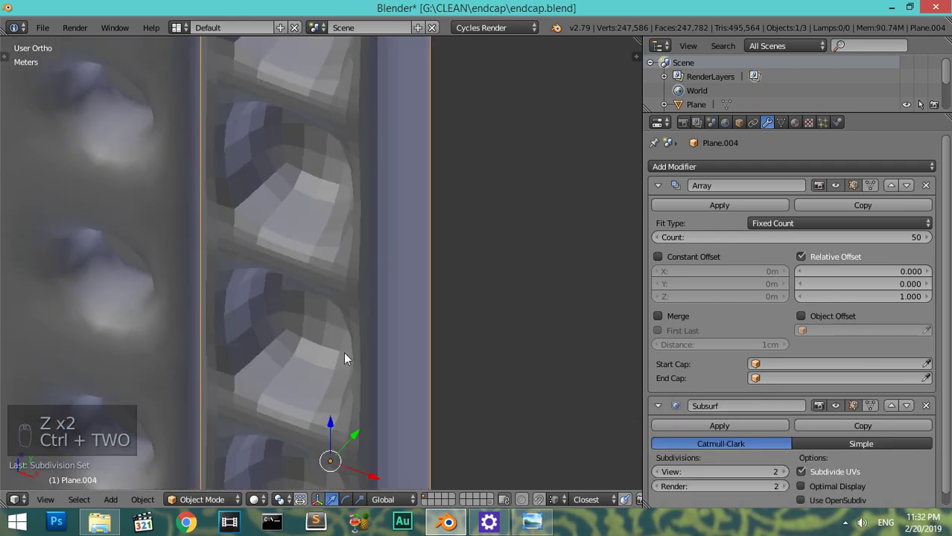
pyautogui.press('Tab')
pyautogui.press('ctrl+r')
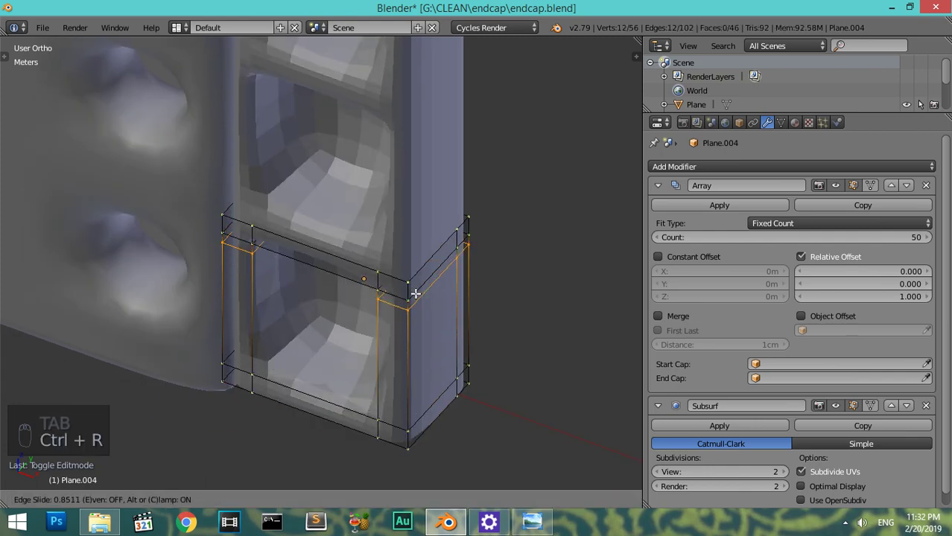
pyautogui.press('ctrl+r')
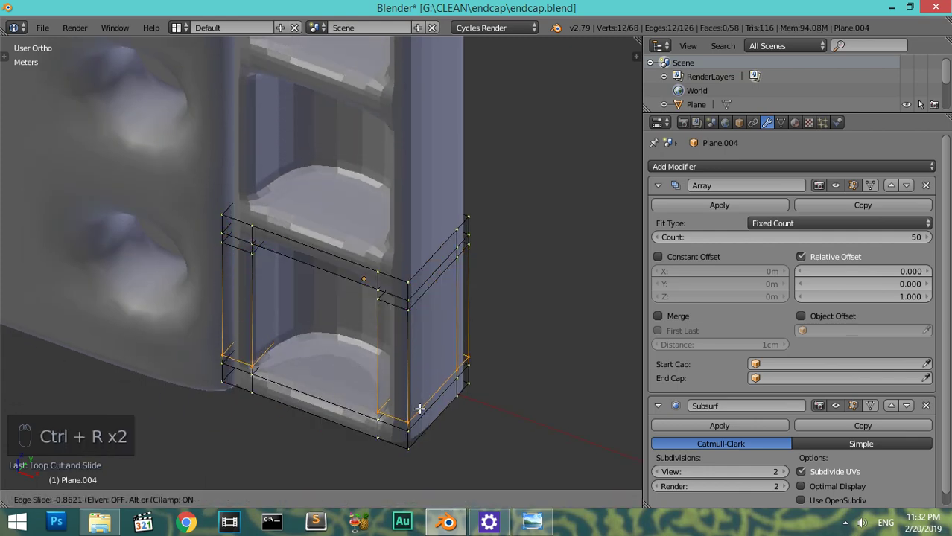
pyautogui.press('ctrl+r')
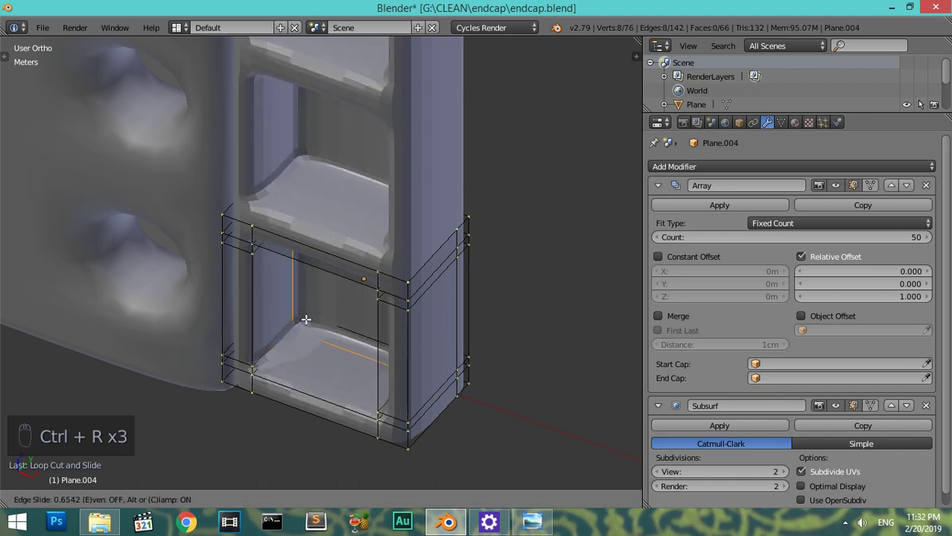
pyautogui.press('ctrl+r')
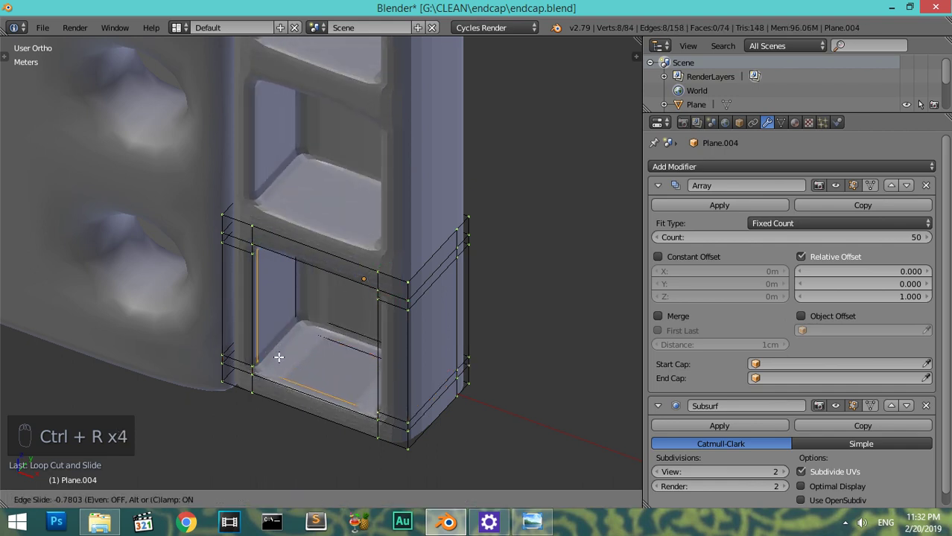
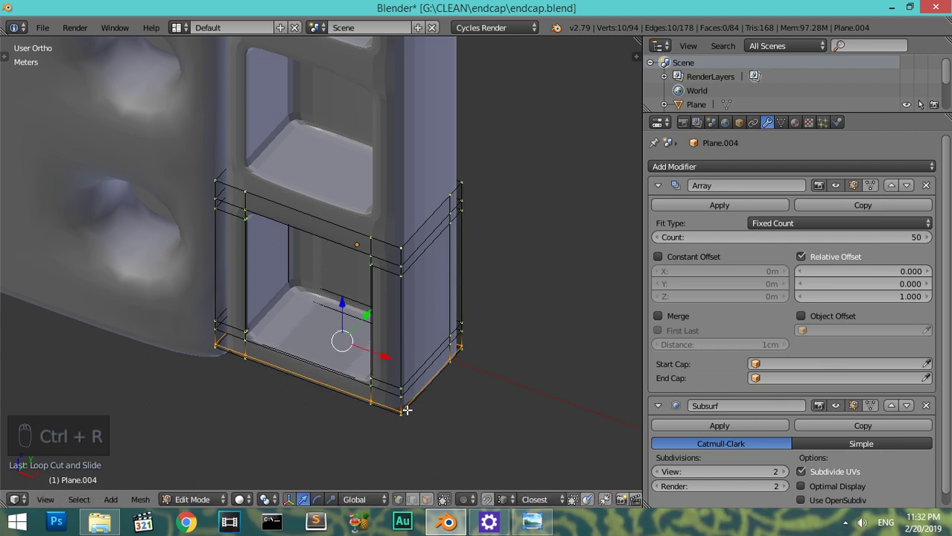
pyautogui.press('Tab')
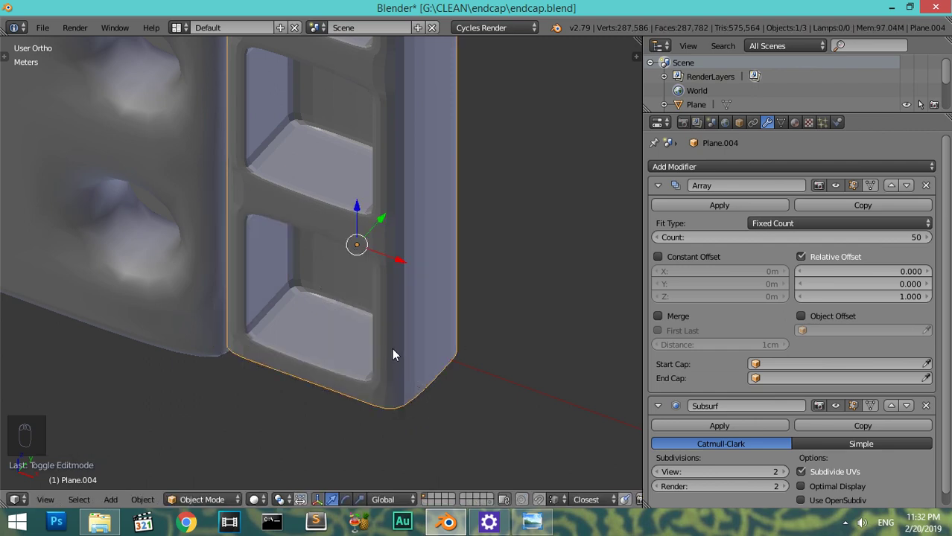
# - Add vertical edge loops hugging the post's side edges and set its shading to smooth
pyautogui.click(406, 267)
pyautogui.press('ctrl+z')
pyautogui.press('KP_1')
pyautogui.press('Tab')
pyautogui.press('z')
pyautogui.press('z')
pyautogui.press('ctrl+r')
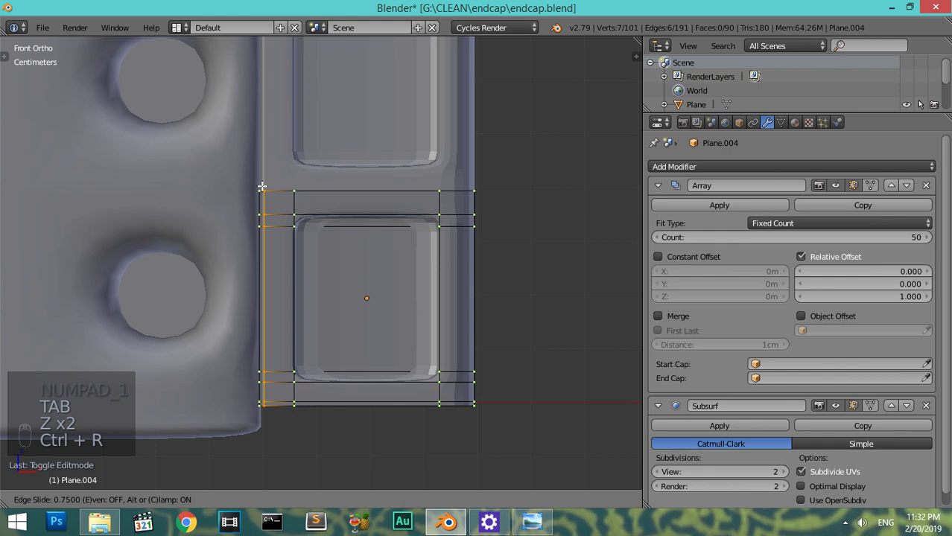
pyautogui.press('ctrl+r')
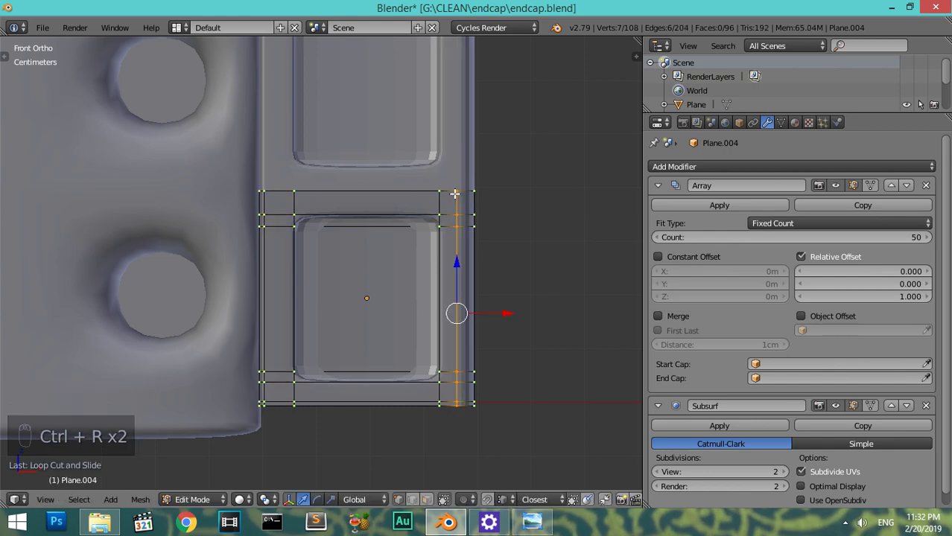
pyautogui.press('Tab')
pyautogui.click(441, 262)
pyautogui.press('Tab')
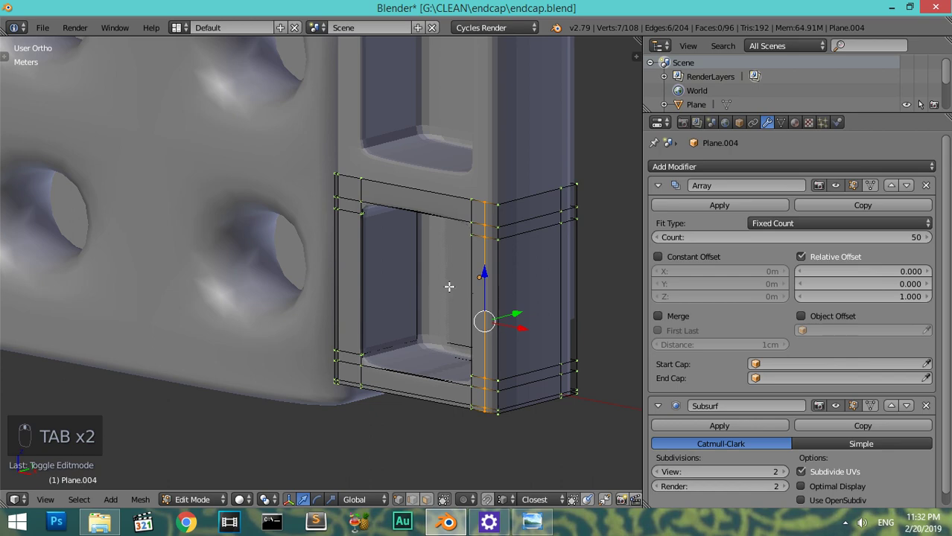
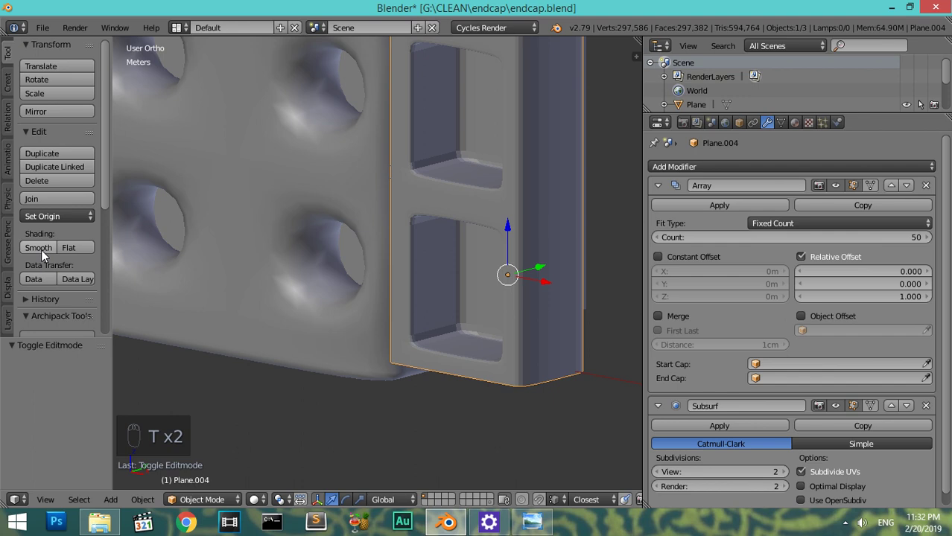
# - Shade the post smooth and zoom out in front view until the whole perforated panel is visible
pyautogui.click(44, 252)
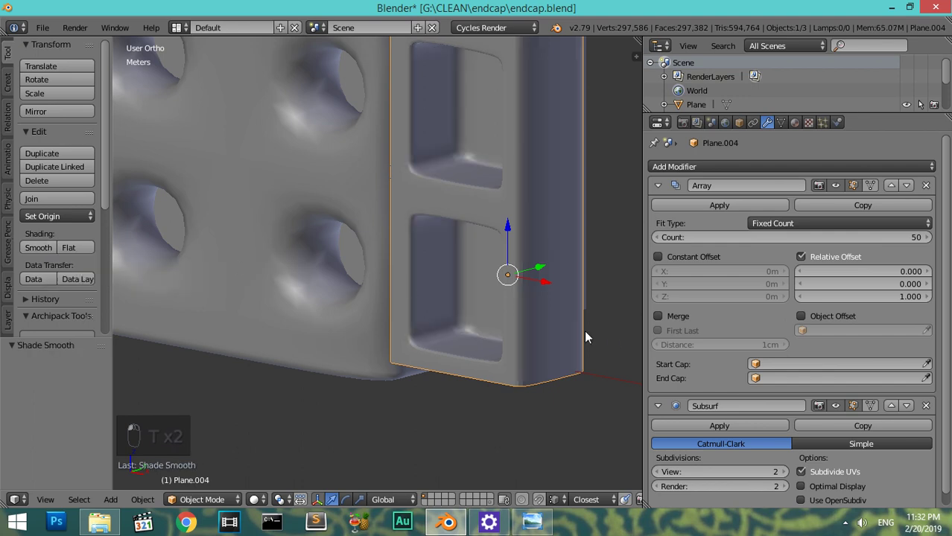
pyautogui.press('t')
pyautogui.press('KP_1')
pyautogui.press('KP_Subtract')
pyautogui.press('KP_Subtract')
pyautogui.press('KP_Subtract')
pyautogui.press('KP_Subtract')
pyautogui.press('KP_Subtract')
pyautogui.press('KP_Subtract')
pyautogui.press('KP_Subtract')
pyautogui.press('KP_Subtract')
pyautogui.press('KP_Subtract')
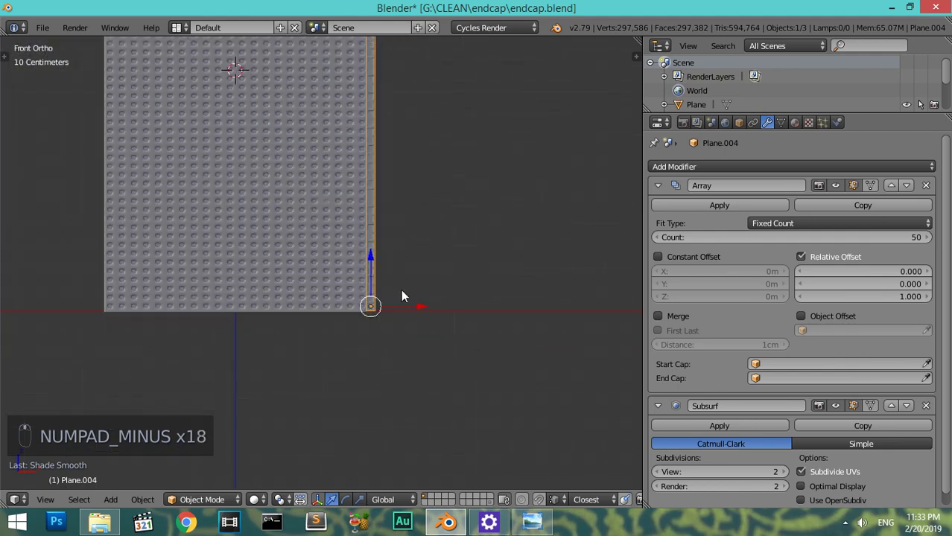
# - Collapse all the post's modifier panels and orbit to view the panel at an angle
pyautogui.middleClick(663, 188)
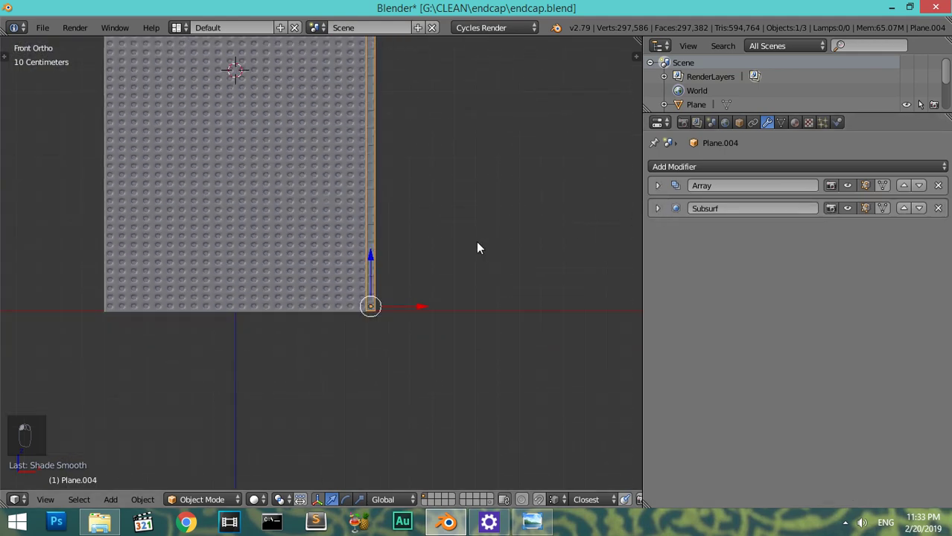
pyautogui.moveTo(501, 341); pyautogui.dragTo(415, 220)
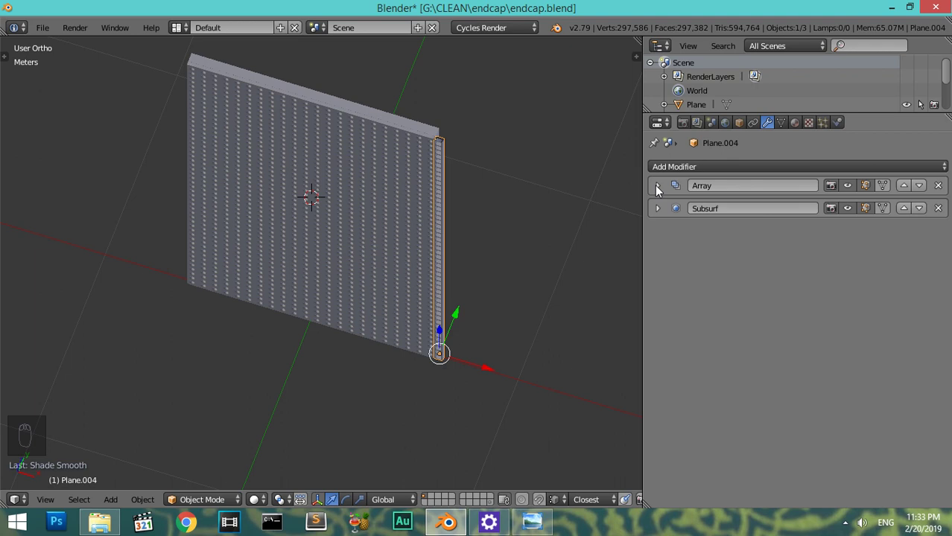
# - Duplicate the post as a backup and move the copy to another layer
pyautogui.moveTo(659, 189); pyautogui.dragTo(536, 310)
pyautogui.press('shift+d')
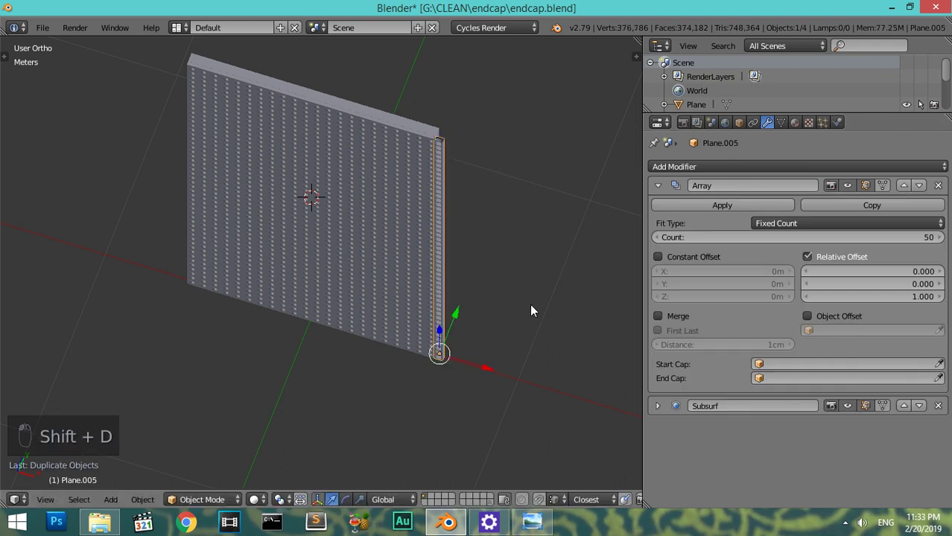
pyautogui.press('m')
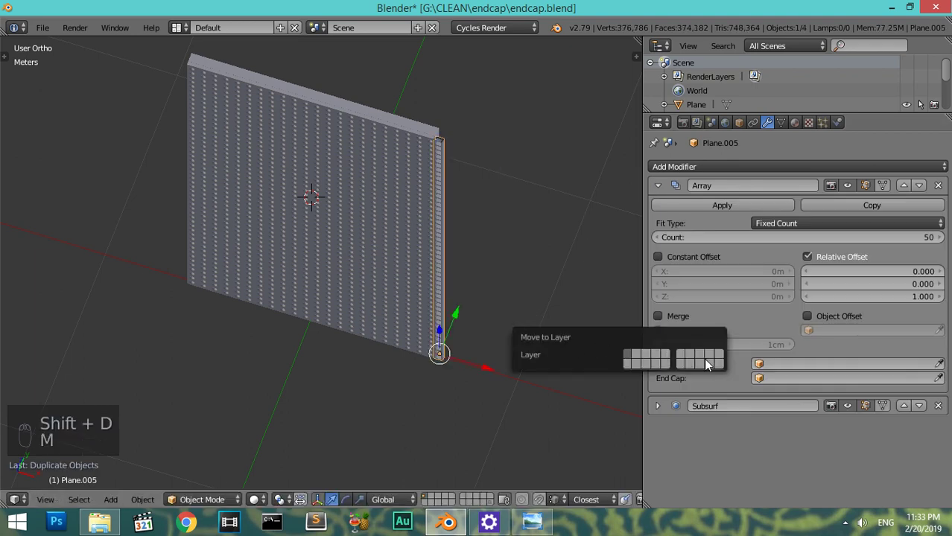
pyautogui.rightClick(452, 246)
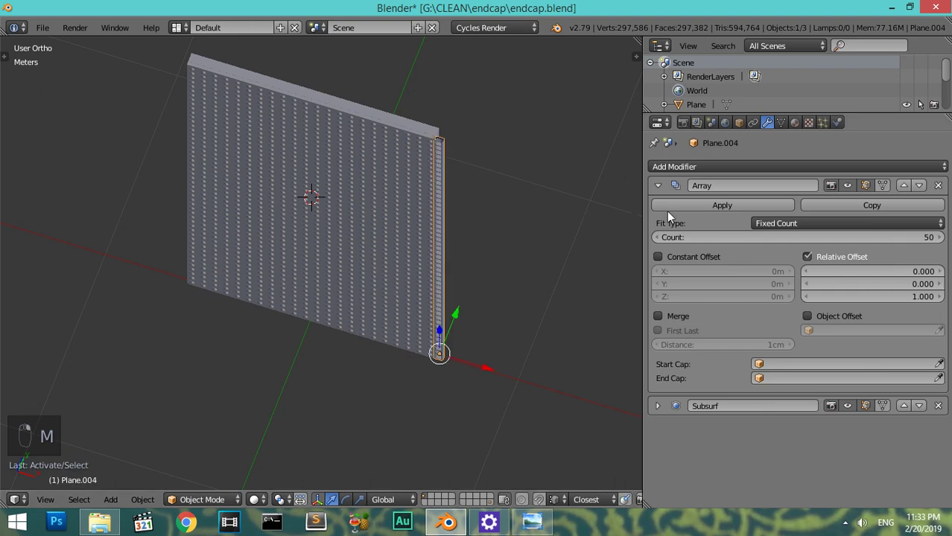
# - Apply the Array modifier on the original post and zoom toward its open top
pyautogui.moveTo(466, 293); pyautogui.dragTo(460, 347)
pyautogui.moveTo(459, 347); pyautogui.dragTo(475, 306)
pyautogui.press('shift+b')
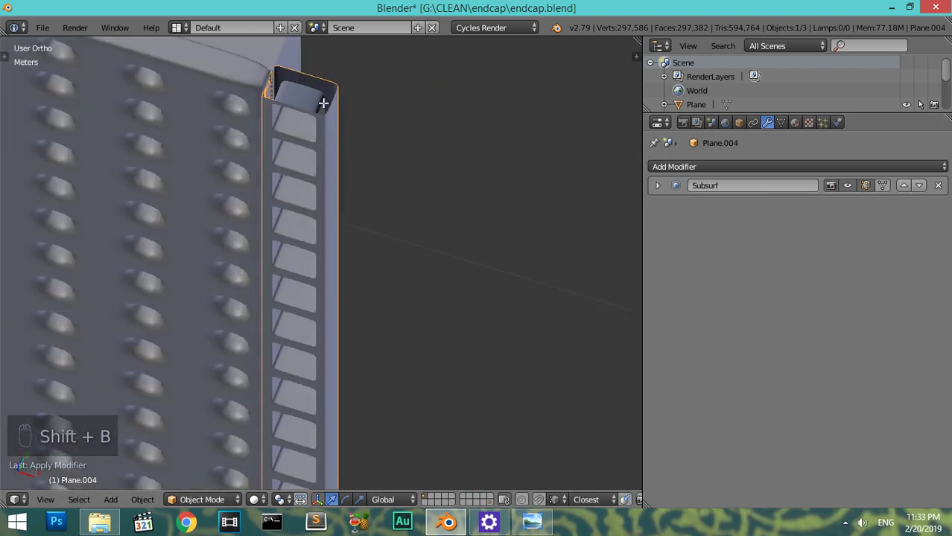
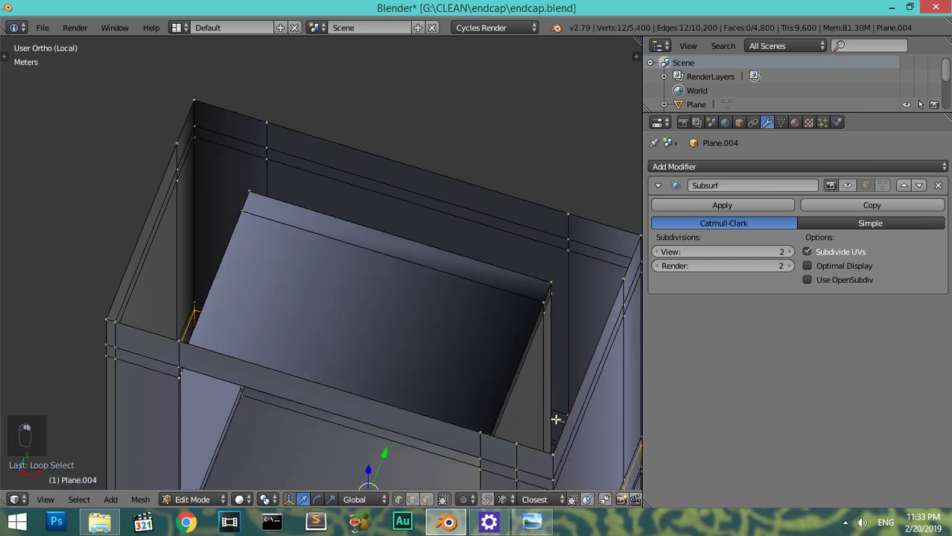
# - Select the post's top rim loop and fill the opening with a cap face
pyautogui.press('a')
pyautogui.press('a')
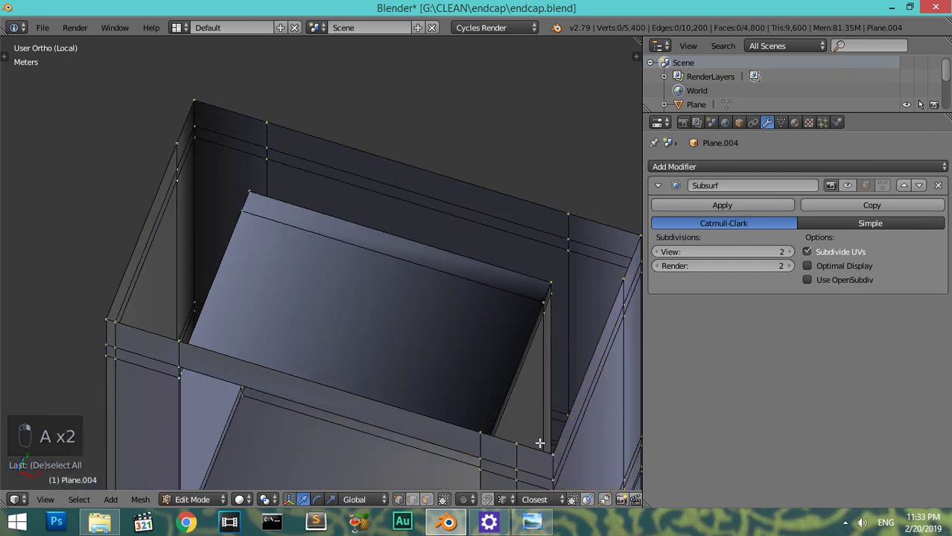
pyautogui.press('a')
pyautogui.press('f')
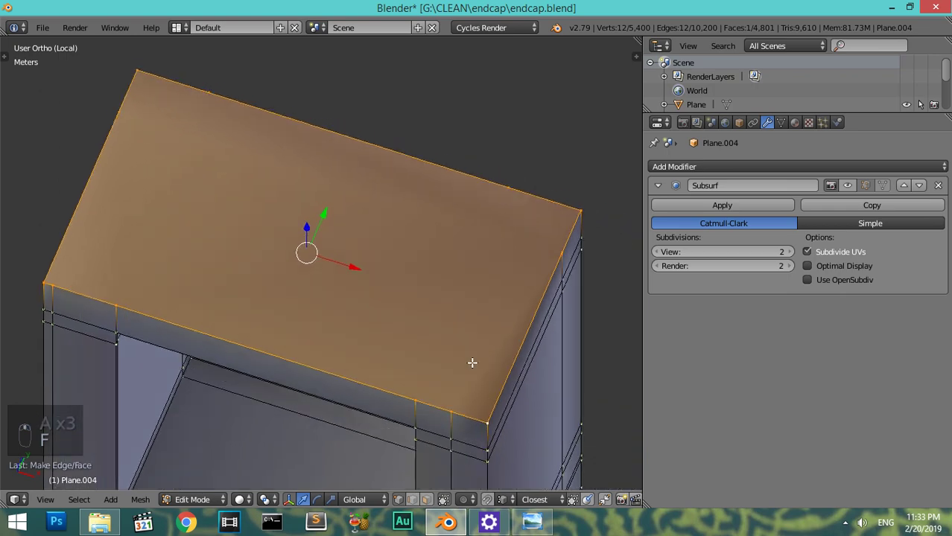
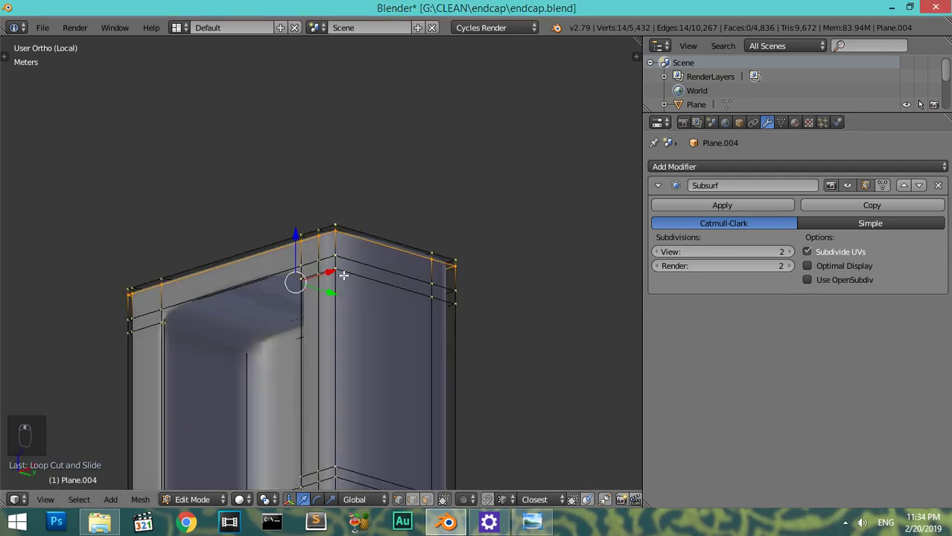
# - Leave Edit Mode, rename the post post_left and add a Mirror modifier on X
pyautogui.press('Tab')
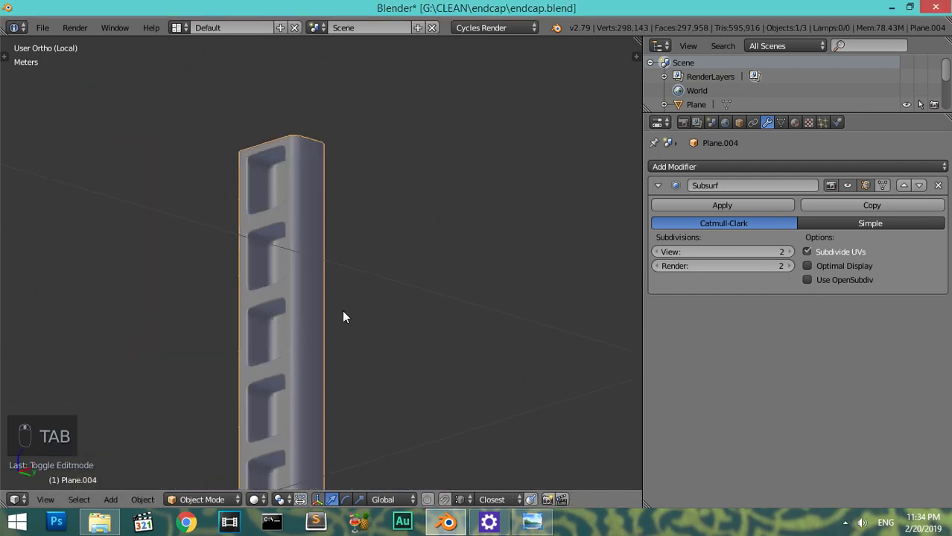
pyautogui.press('KP_Subtract')
pyautogui.press('KP_Subtract')
pyautogui.press('KP_Subtract')
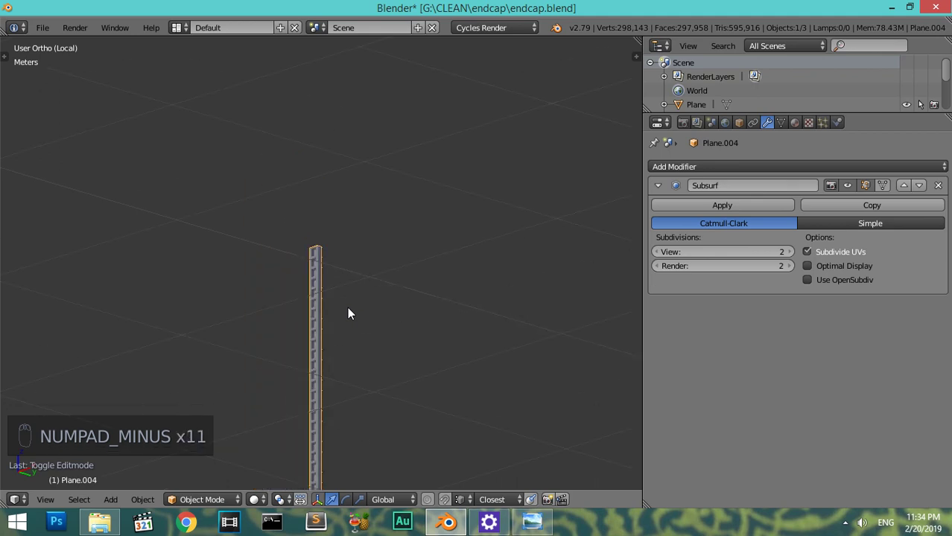
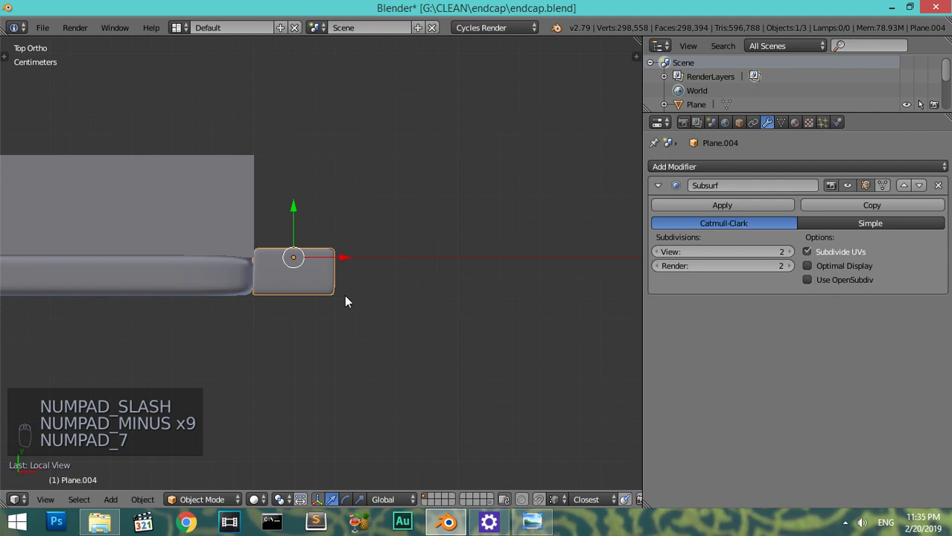
pyautogui.moveTo(746, 127); pyautogui.dragTo(695, 332)
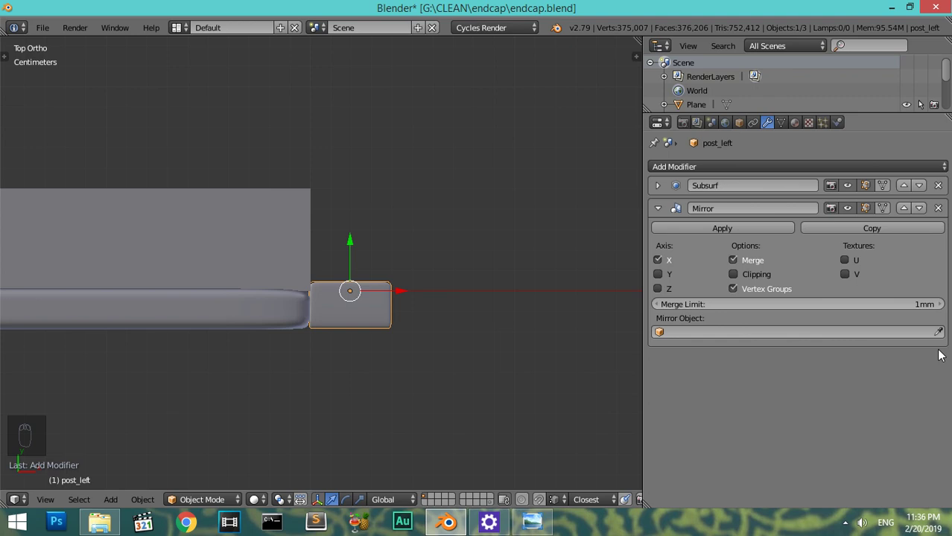
# - Set the Mirror Object to the Plane panel so a twin post appears on the opposite edge
pyautogui.moveTo(944, 339); pyautogui.dragTo(638, 221)
pyautogui.moveTo(338, 301); pyautogui.dragTo(134, 315)
pyautogui.press('ctrl+a')
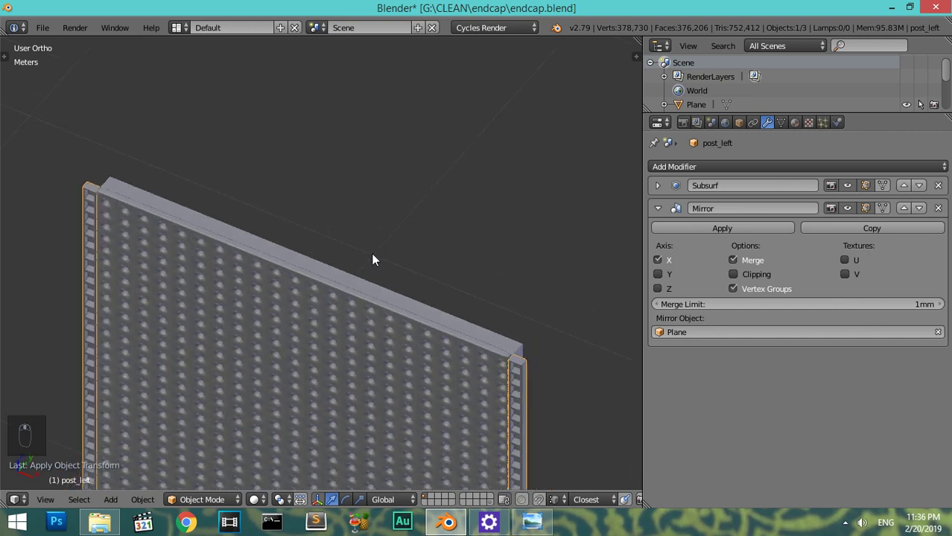
# - Orbit and zoom around the panel to check both mirrored posts, especially the right-edge one
pyautogui.moveTo(369, 248); pyautogui.dragTo(324, 231)
pyautogui.moveTo(353, 219); pyautogui.dragTo(379, 209)
pyautogui.middleClick(370, 209)
pyautogui.middleClick(363, 223)
pyautogui.moveTo(372, 249); pyautogui.dragTo(373, 352)
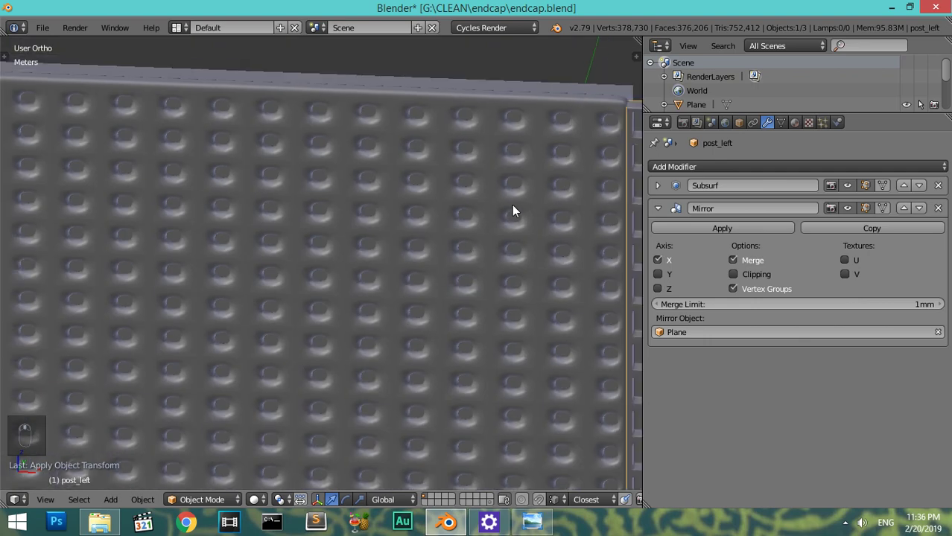
pyautogui.middleClick(455, 247)
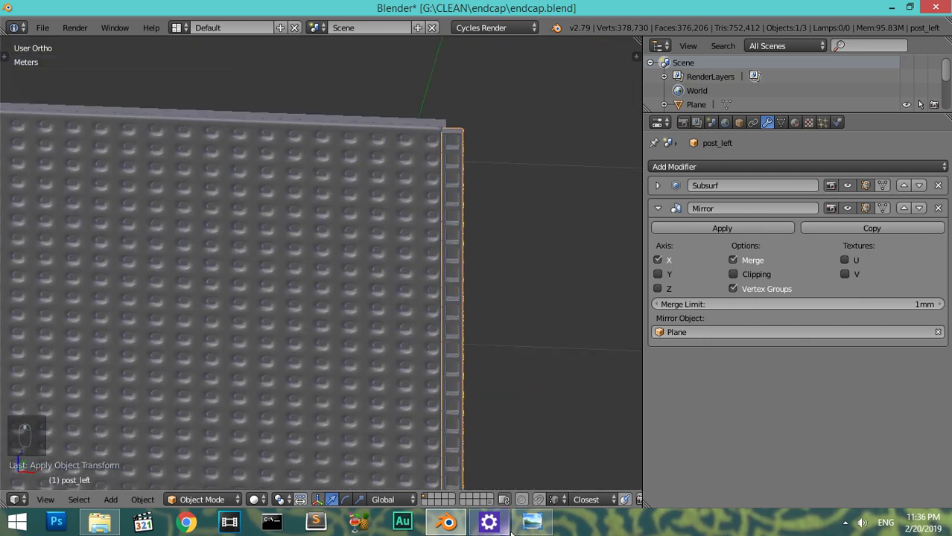